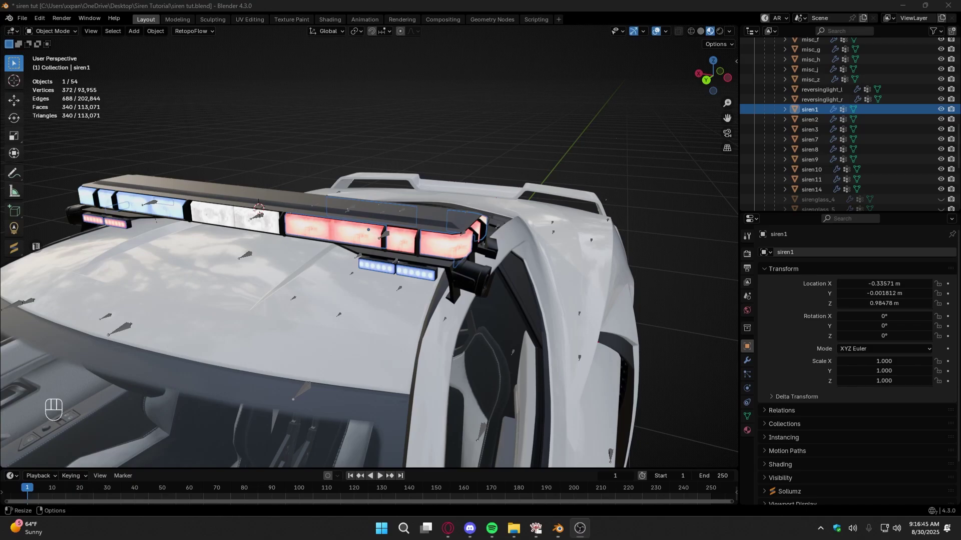
Shrink the siren1 light mesh to a scale of 0.01 after undoing a stray origin reset.
{"action": "middle_click", "coordinate": [403, 274]}
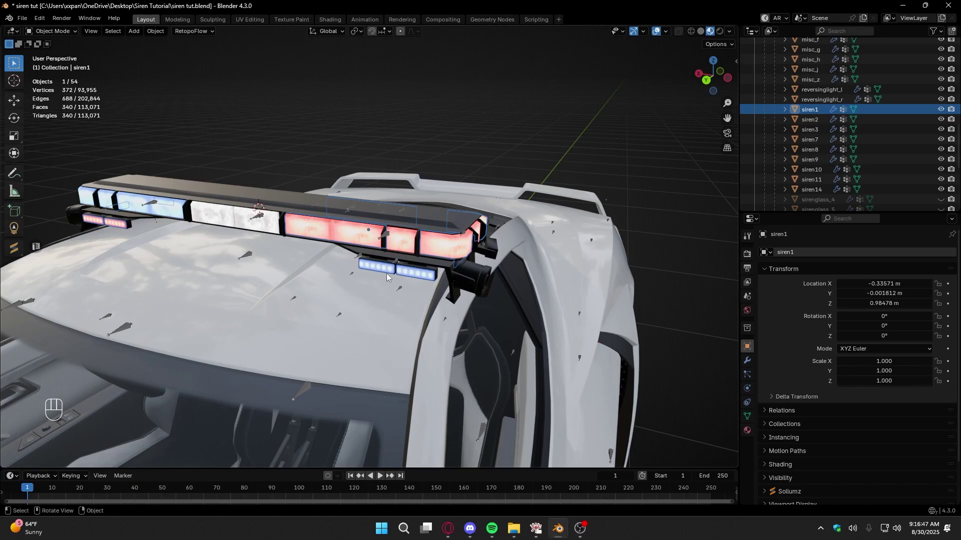
{"action": "left_click_drag", "start_coordinate": [394, 287], "coordinate": [403, 290]}
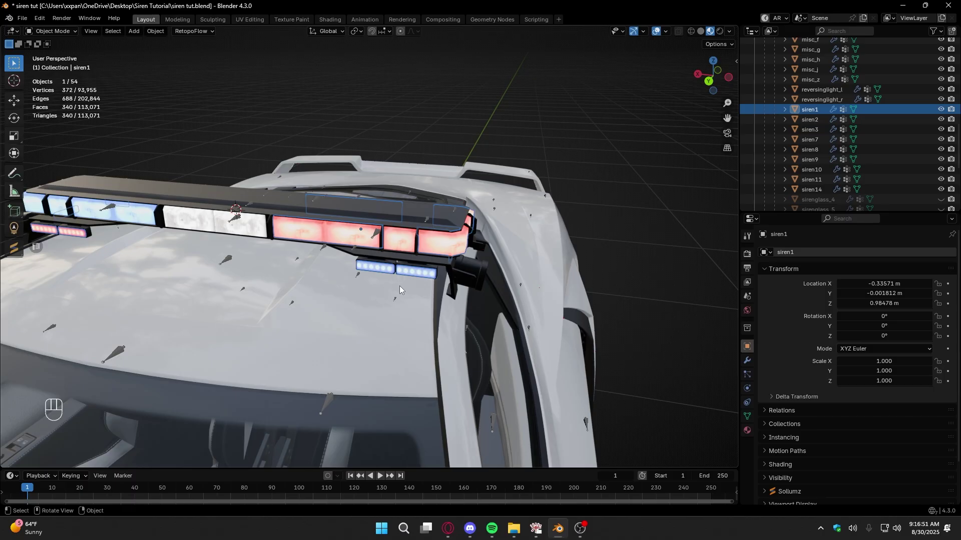
{"action": "middle_click", "coordinate": [399, 291]}
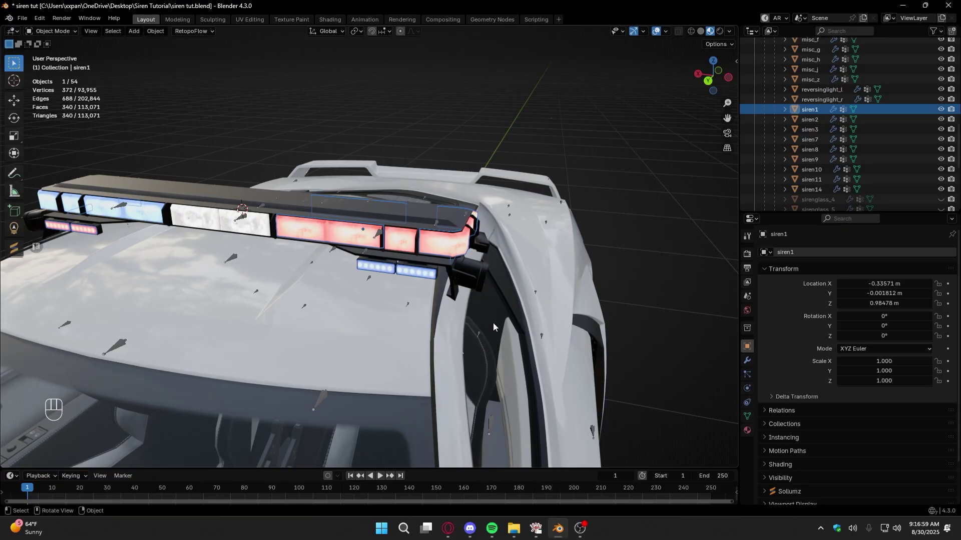
{"action": "middle_click", "coordinate": [405, 264]}
{"action": "left_click_drag", "start_coordinate": [401, 264], "coordinate": [461, 266]}
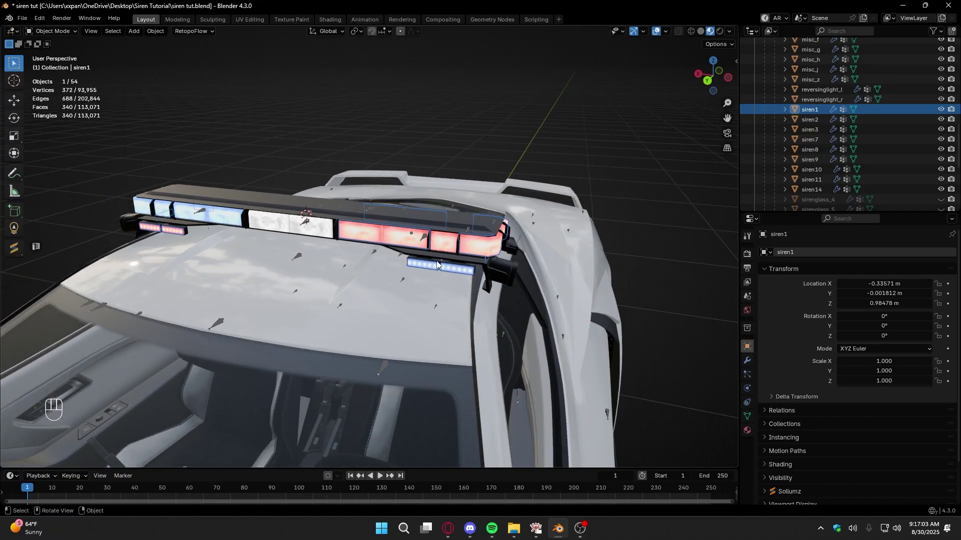
{"action": "left_click", "coordinate": [352, 215]}
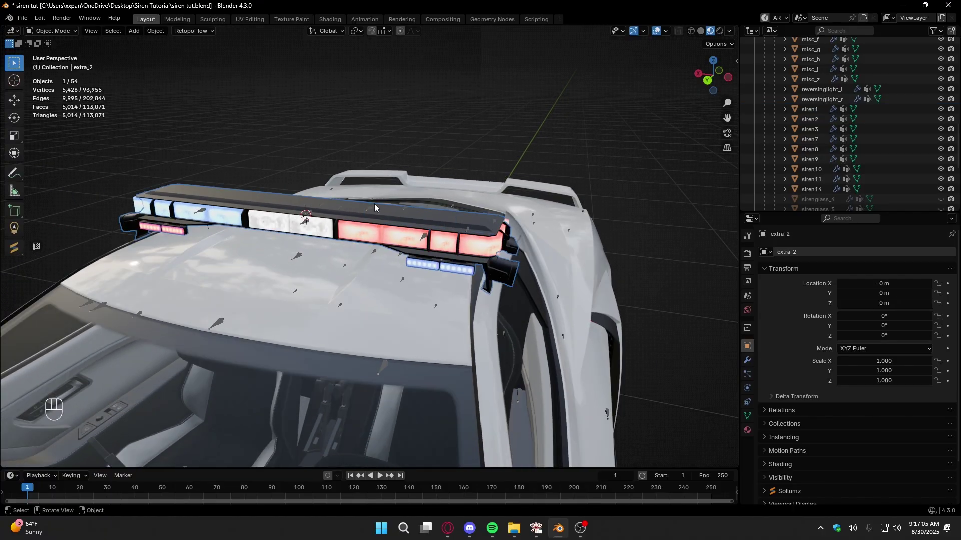
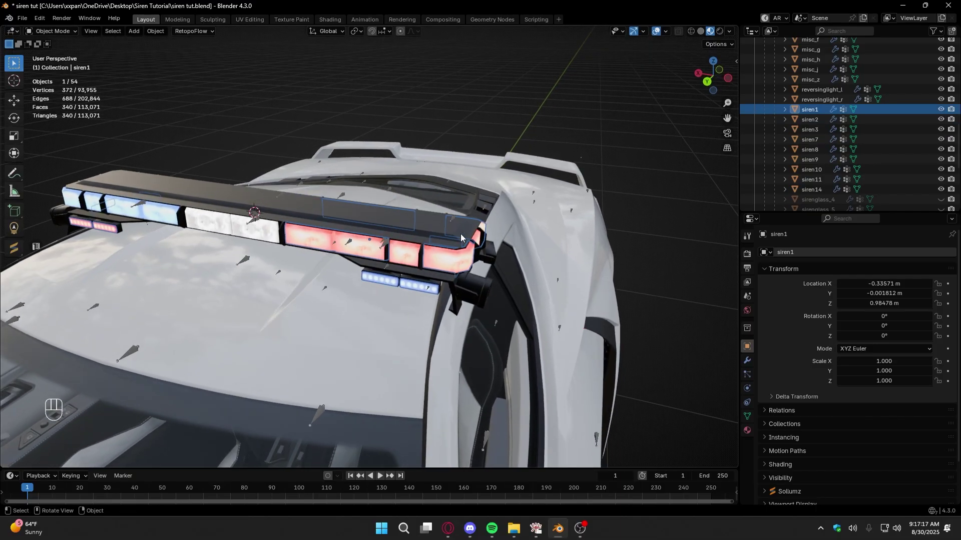
{"action": "key", "text": "q"}
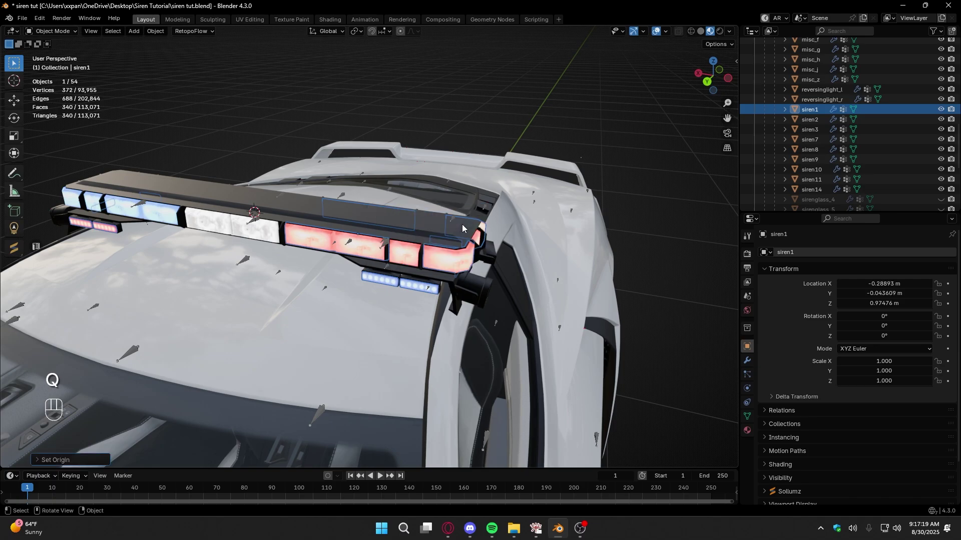
{"action": "key", "text": "ctrl+z"}
{"action": "left_click", "coordinate": [450, 243]}
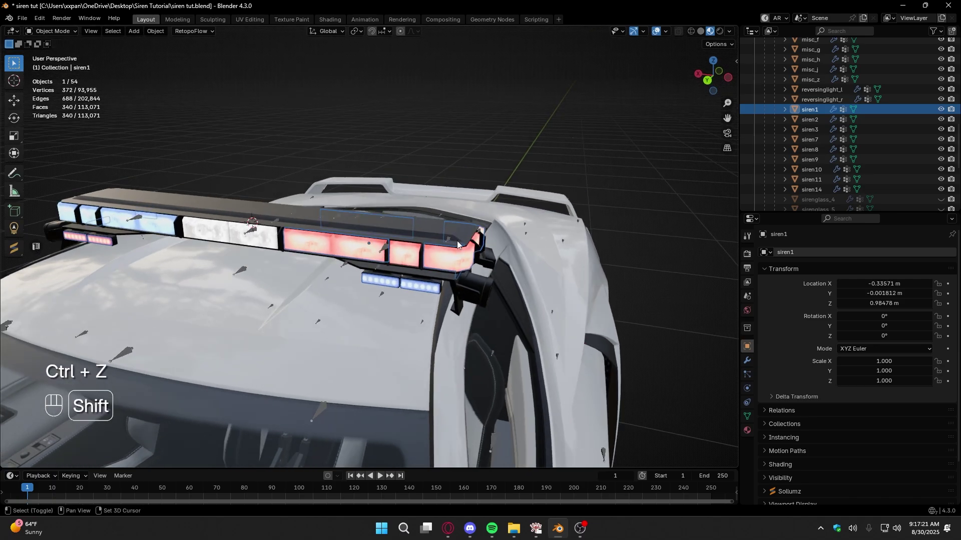
{"action": "left_click_drag", "start_coordinate": [460, 245], "coordinate": [467, 215]}
{"action": "left_click", "coordinate": [468, 219]}
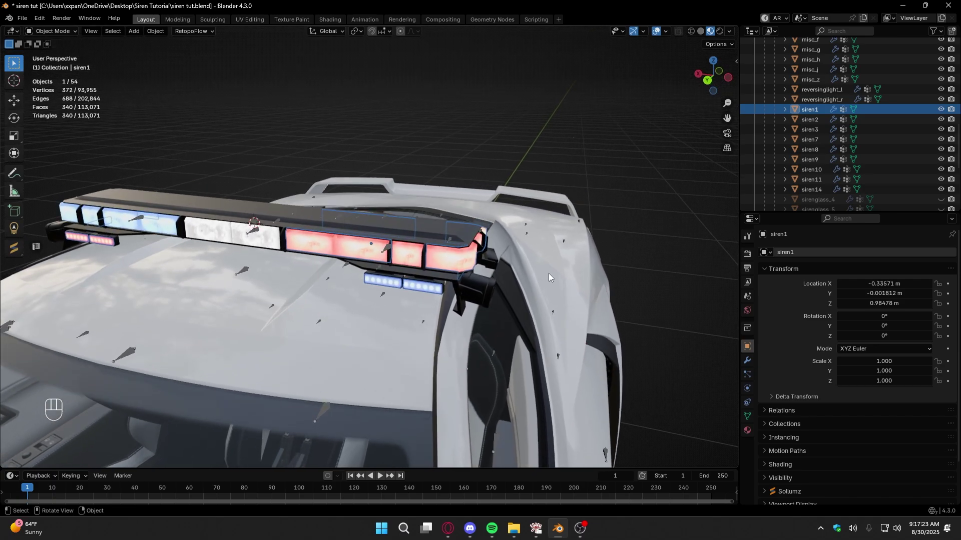
{"action": "key", "text": "s"}
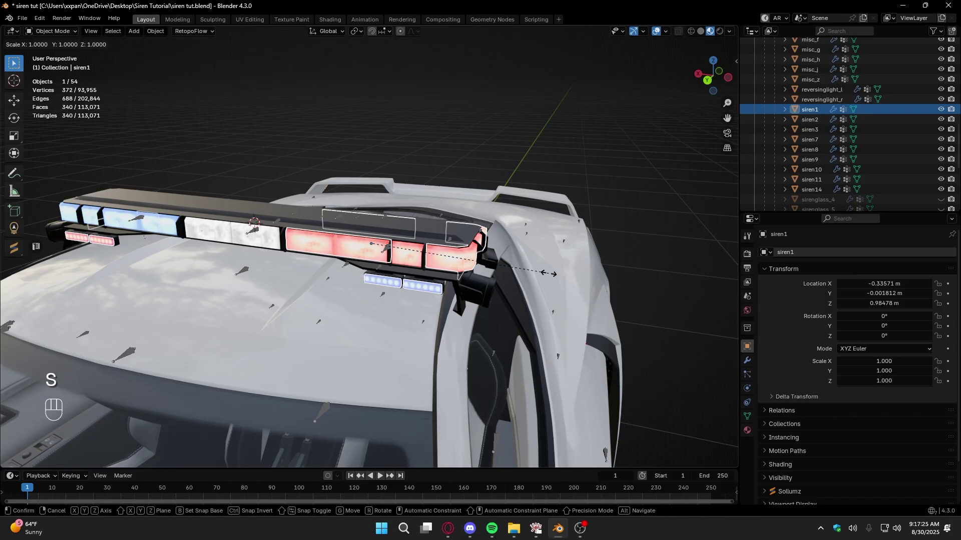
{"action": "key", "text": "0"}
{"action": "key", "text": "."}
{"action": "key", "text": "0"}
{"action": "key", "text": "1"}
{"action": "key", "text": "Return"}
{"action": "key", "text": "/"}
{"action": "key", "text": "/"}
Shrink the siren2 light mesh to a scale of 0.01.
{"action": "left_click_drag", "start_coordinate": [369, 254], "coordinate": [354, 248]}
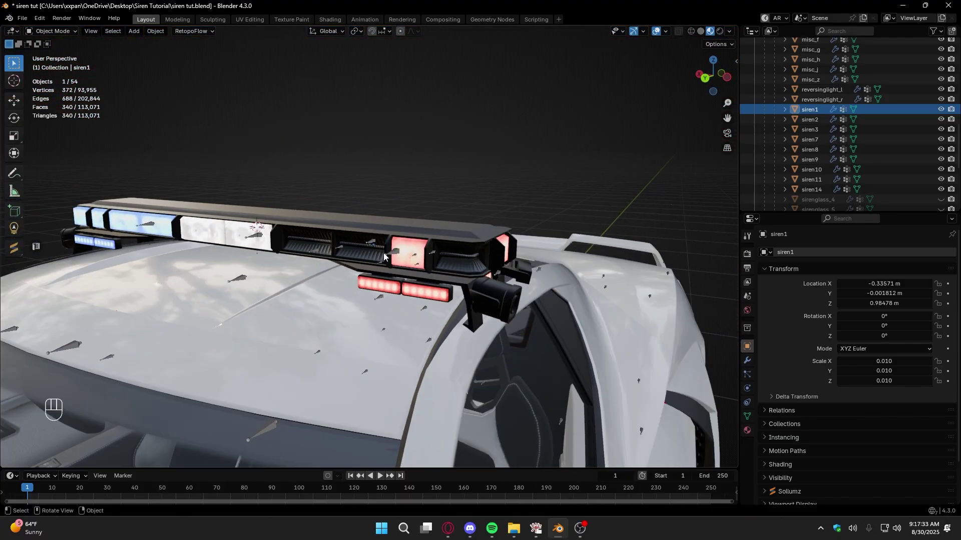
{"action": "left_click_drag", "start_coordinate": [388, 256], "coordinate": [402, 262]}
{"action": "left_click_drag", "start_coordinate": [376, 252], "coordinate": [462, 254]}
{"action": "left_click", "coordinate": [334, 248]}
{"action": "left_click_drag", "start_coordinate": [392, 255], "coordinate": [438, 258]}
{"action": "key", "text": "s"}
{"action": "key", "text": "0"}
{"action": "key", "text": "0"}
{"action": "key", "text": "."}
{"action": "key", "text": "1"}
{"action": "key", "text": "Return"}
Shrink the siren3 light mesh to a scale of 0.01.
{"action": "left_click_drag", "start_coordinate": [335, 255], "coordinate": [373, 256]}
{"action": "middle_click", "coordinate": [373, 255]}
{"action": "left_click", "coordinate": [291, 251]}
{"action": "key", "text": "s"}
{"action": "key", "text": "0"}
{"action": "key", "text": "."}
{"action": "key", "text": "1"}
{"action": "key", "text": "Return"}
{"action": "left_click_drag", "start_coordinate": [524, 325], "coordinate": [473, 324]}
{"action": "left_click", "coordinate": [473, 325]}
{"action": "left_click_drag", "start_coordinate": [470, 323], "coordinate": [454, 320]}
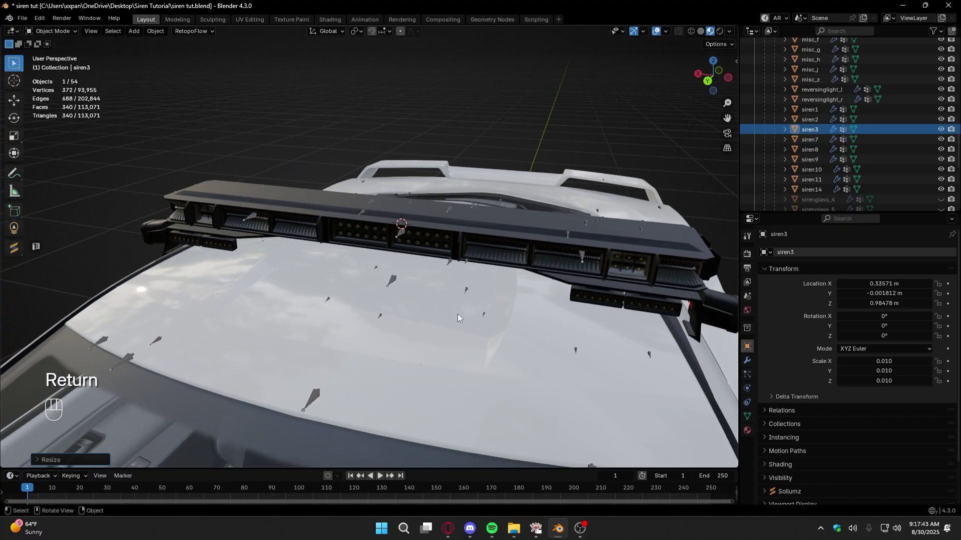
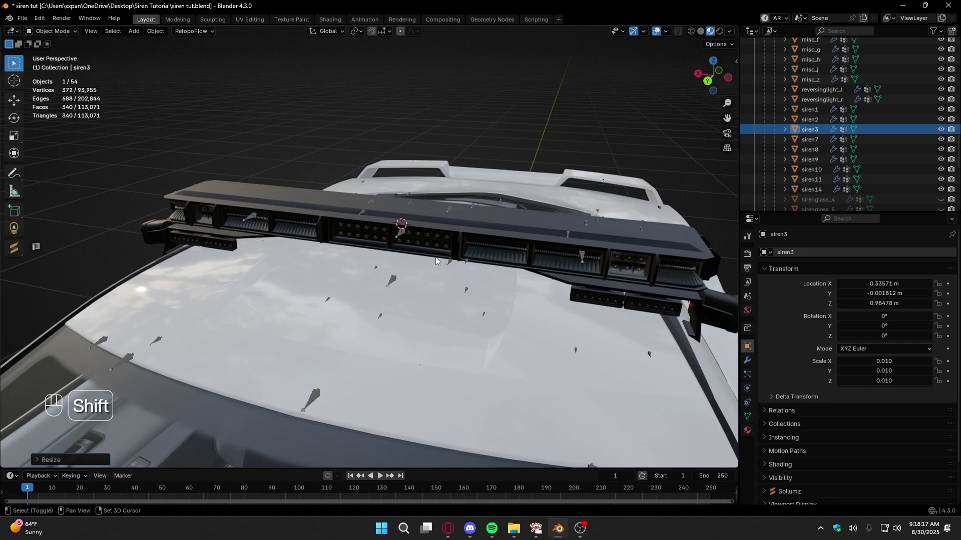
Orbit around the light bar and reselect the siren1 light piece in the Outliner.
{"action": "left_click_drag", "start_coordinate": [430, 252], "coordinate": [286, 235]}
{"action": "left_click_drag", "start_coordinate": [400, 236], "coordinate": [389, 235]}
{"action": "left_click_drag", "start_coordinate": [449, 243], "coordinate": [419, 241]}
{"action": "left_click", "coordinate": [420, 240]}
{"action": "left_click", "coordinate": [817, 115]}
{"action": "left_click_drag", "start_coordinate": [447, 242], "coordinate": [422, 245]}
{"action": "left_click", "coordinate": [417, 244]}
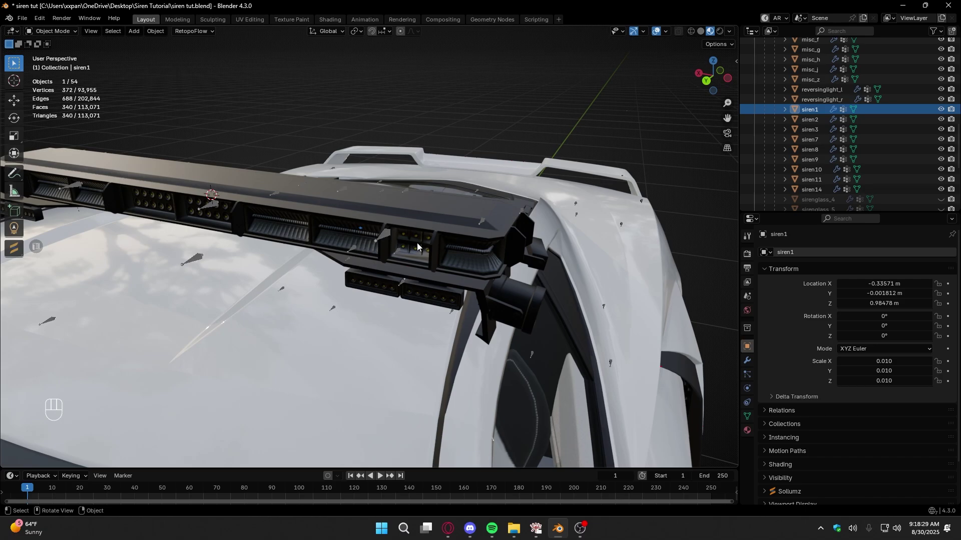
{"action": "middle_click", "coordinate": [414, 245]}
Snap the 3D cursor to the siren1 piece and make the polcoquette4 armature active.
{"action": "left_click_drag", "start_coordinate": [388, 223], "coordinate": [419, 216]}
{"action": "left_click_drag", "start_coordinate": [424, 214], "coordinate": [411, 221]}
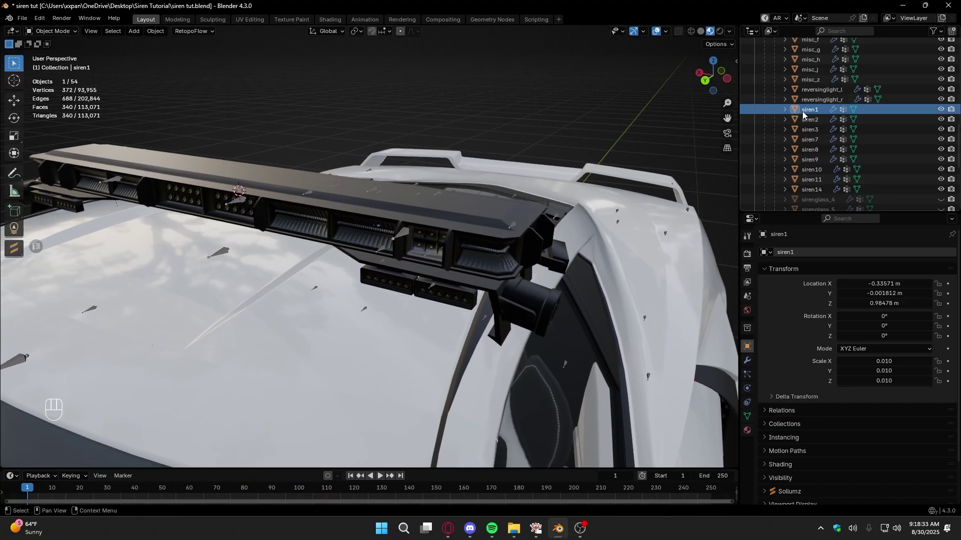
{"action": "left_click", "coordinate": [808, 114]}
{"action": "key", "text": "shift+s"}
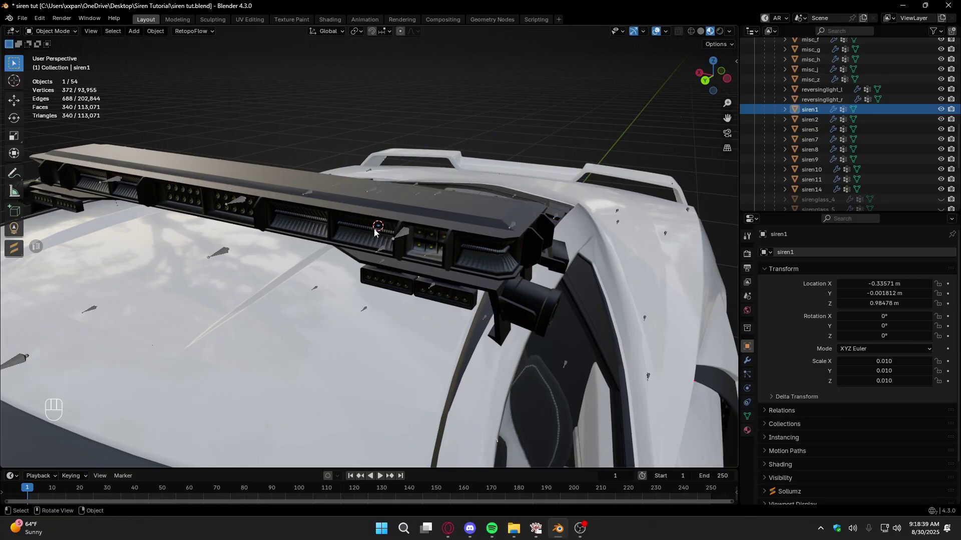
{"action": "middle_click", "coordinate": [385, 232]}
{"action": "left_click_drag", "start_coordinate": [423, 231], "coordinate": [465, 235]}
{"action": "left_click_drag", "start_coordinate": [469, 234], "coordinate": [426, 237]}
{"action": "middle_click", "coordinate": [402, 238]}
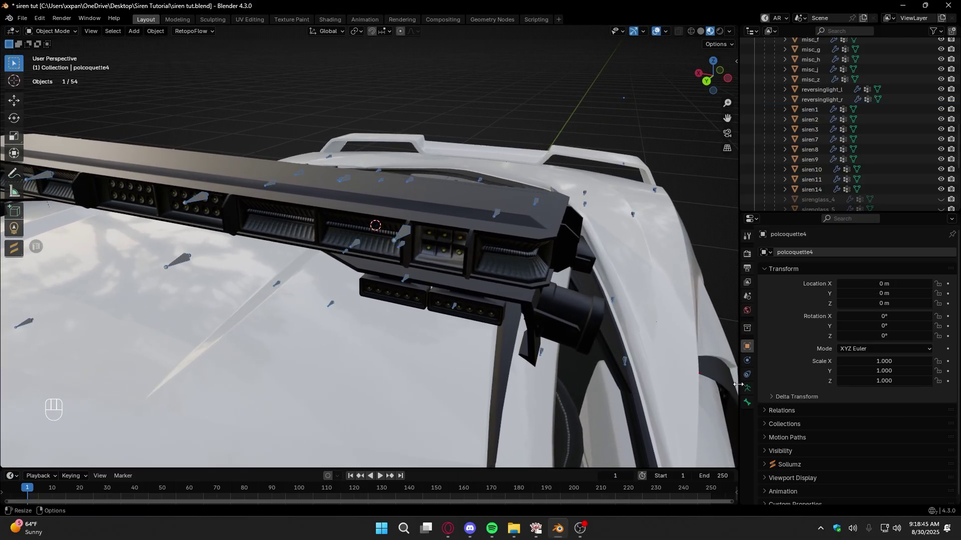
Enable Viewport Display Names on the polcoquette4 armature so bone names show.
{"action": "middle_click", "coordinate": [746, 389]}
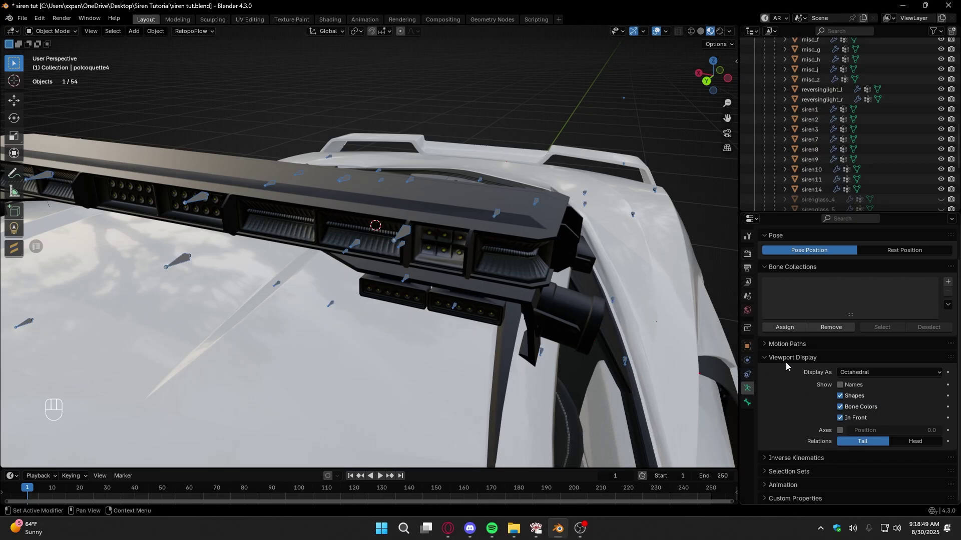
{"action": "middle_click", "coordinate": [789, 364]}
{"action": "middle_click", "coordinate": [794, 393]}
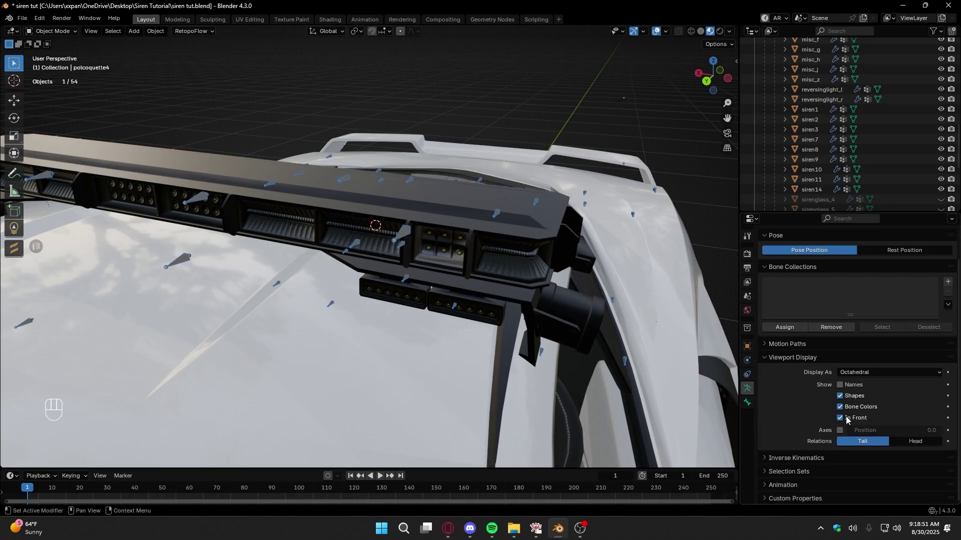
{"action": "left_click", "coordinate": [850, 421]}
{"action": "left_click", "coordinate": [849, 420]}
{"action": "left_click_drag", "start_coordinate": [850, 420], "coordinate": [847, 387]}
Enter armature Edit Mode and select the sirenglass_4 bone.
{"action": "left_click", "coordinate": [407, 230]}
{"action": "left_click_drag", "start_coordinate": [397, 234], "coordinate": [399, 226]}
{"action": "left_click", "coordinate": [405, 231]}
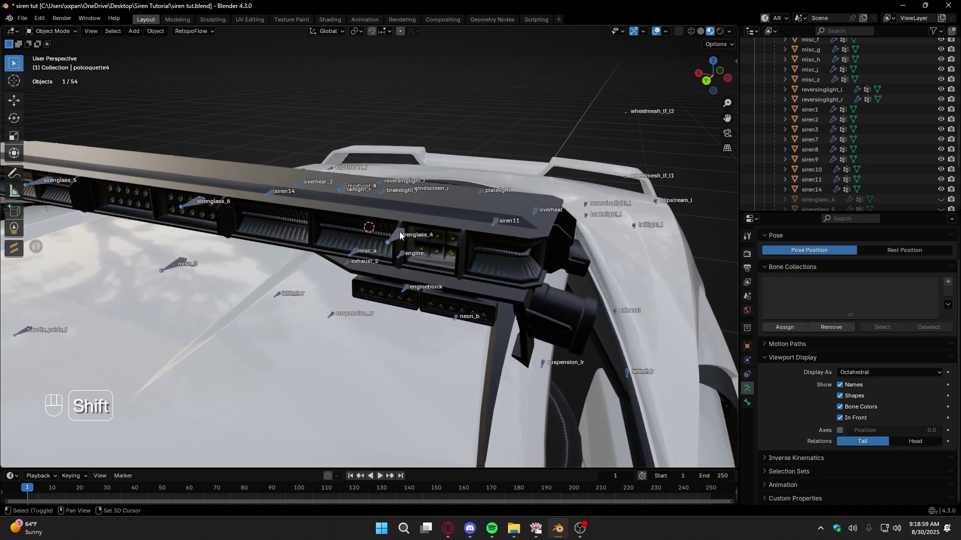
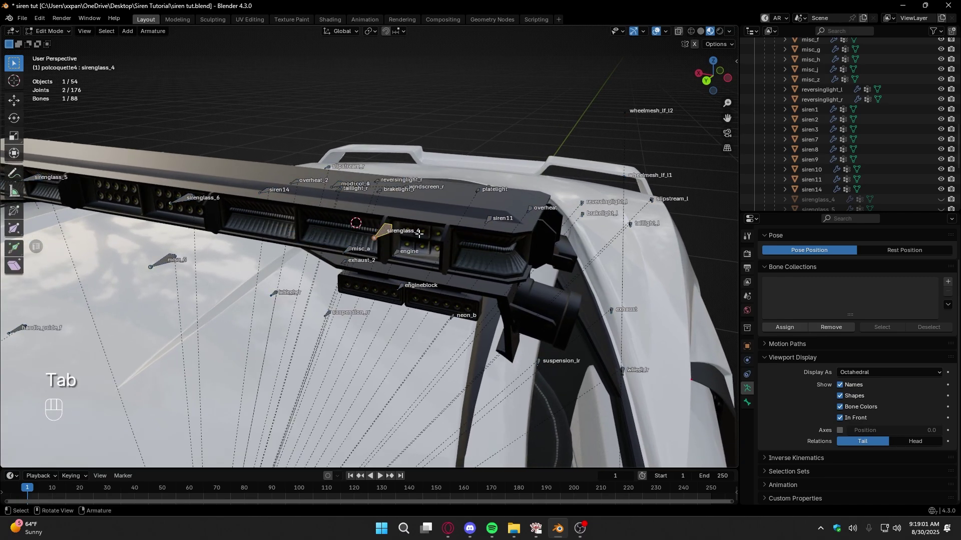
Duplicate sirenglass_4 in place, rename it siren1 and snap it to the cursor at the siren light.
{"action": "key", "text": "shift+d"}
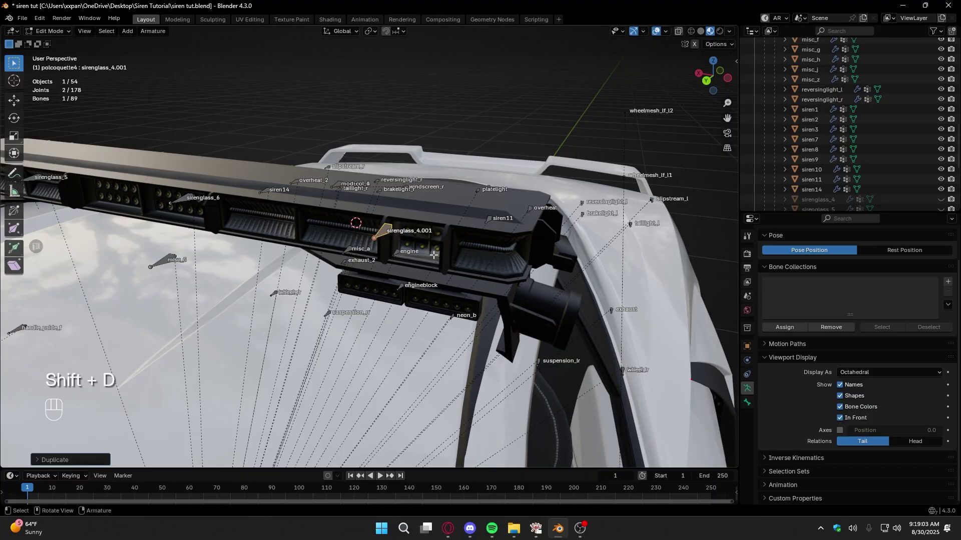
{"action": "left_click", "coordinate": [751, 405]}
{"action": "left_click_drag", "start_coordinate": [823, 260], "coordinate": [823, 260]}
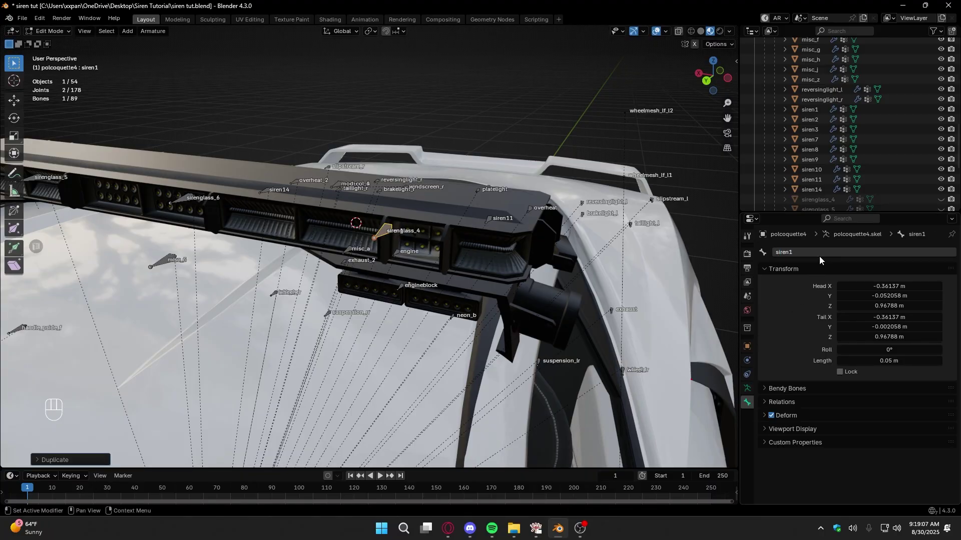
{"action": "left_click_drag", "start_coordinate": [426, 265], "coordinate": [441, 269]}
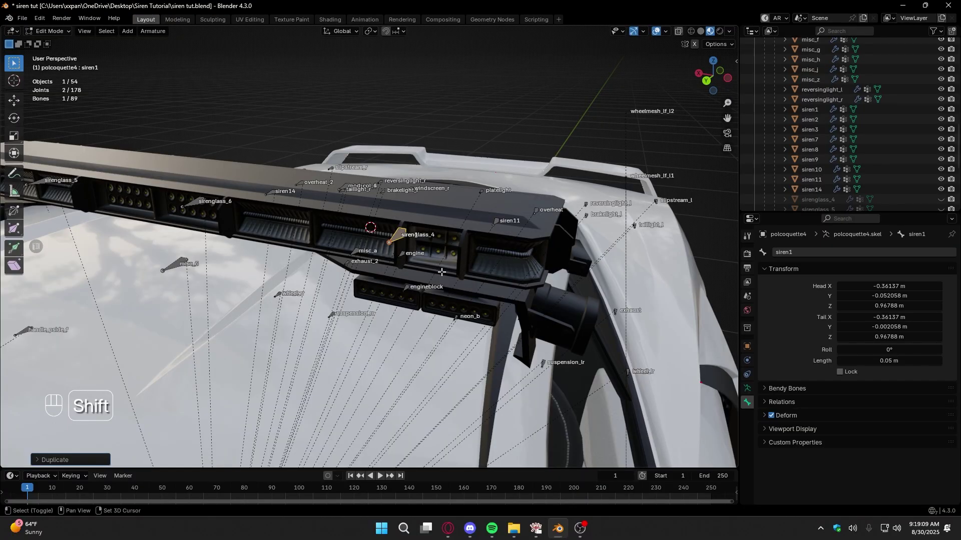
{"action": "key", "text": "shift+s"}
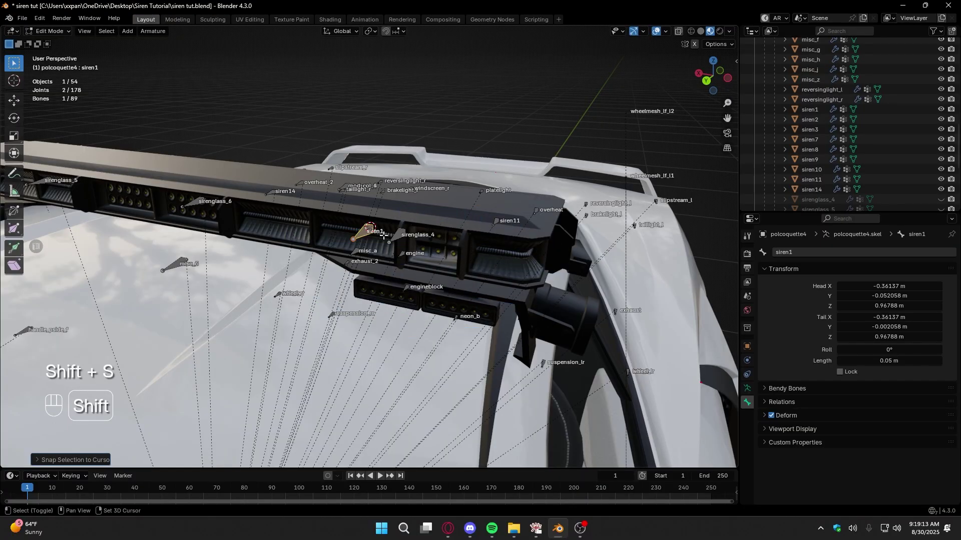
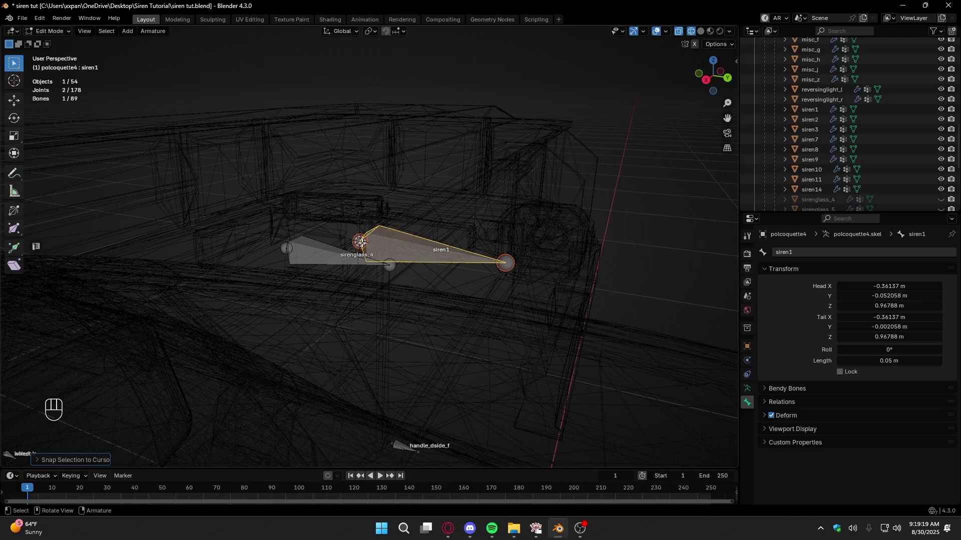
{"action": "key", "text": "z"}
Inspect the new siren1 bone up close, then leave bone editing for Object Mode.
{"action": "left_click_drag", "start_coordinate": [386, 256], "coordinate": [390, 279]}
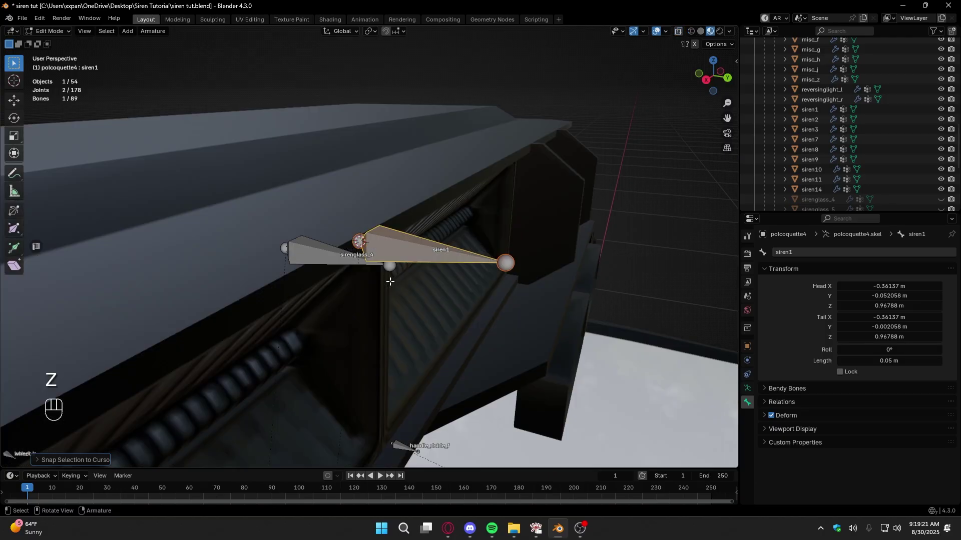
{"action": "left_click_drag", "start_coordinate": [442, 270], "coordinate": [407, 273]}
{"action": "left_click", "coordinate": [409, 244]}
{"action": "left_click_drag", "start_coordinate": [416, 229], "coordinate": [406, 249]}
{"action": "left_click_drag", "start_coordinate": [399, 242], "coordinate": [386, 241]}
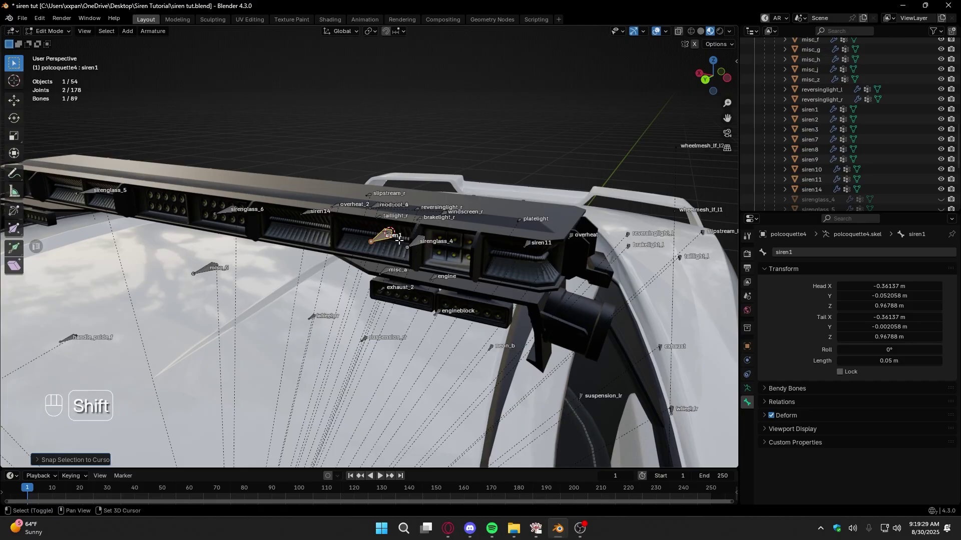
{"action": "left_click_drag", "start_coordinate": [404, 240], "coordinate": [446, 253]}
{"action": "middle_click", "coordinate": [445, 254]}
{"action": "left_click", "coordinate": [399, 245]}
{"action": "key", "text": "Tab"}
{"action": "left_click_drag", "start_coordinate": [375, 216], "coordinate": [414, 209]}
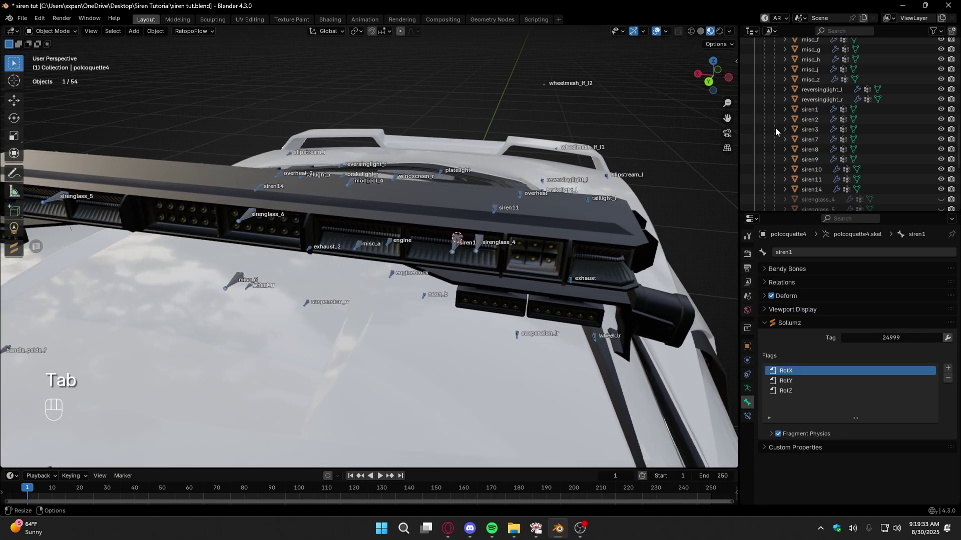
Place the cursor at the siren2 light, duplicate siren1 as a siren2 bone and snap it there.
{"action": "left_click", "coordinate": [811, 127]}
{"action": "left_click_drag", "start_coordinate": [500, 202], "coordinate": [557, 199]}
{"action": "key", "text": "shift+s"}
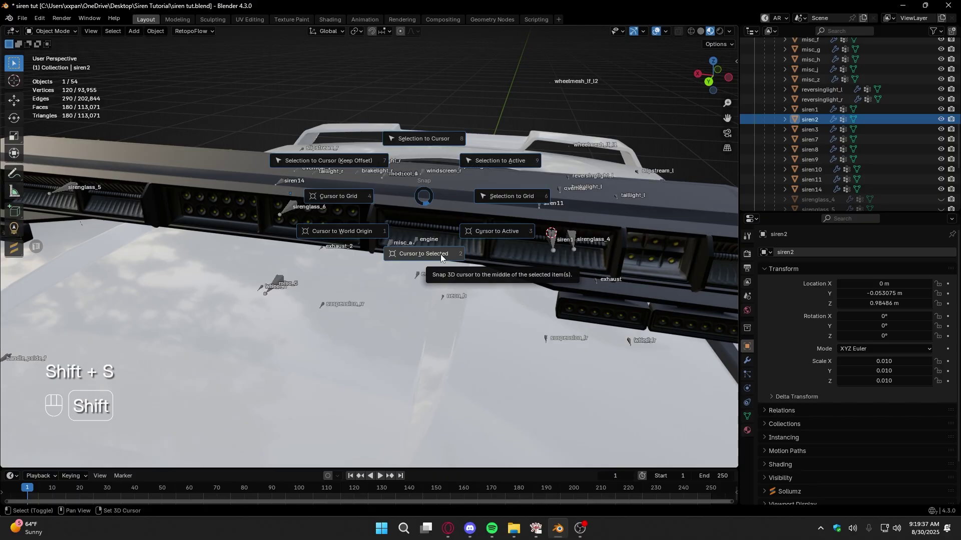
{"action": "middle_click", "coordinate": [513, 258]}
{"action": "left_click", "coordinate": [405, 248]}
{"action": "key", "text": "Tab"}
{"action": "key", "text": "shift+d"}
{"action": "left_click_drag", "start_coordinate": [823, 260], "coordinate": [829, 258]}
{"action": "key", "text": "BackSpace"}
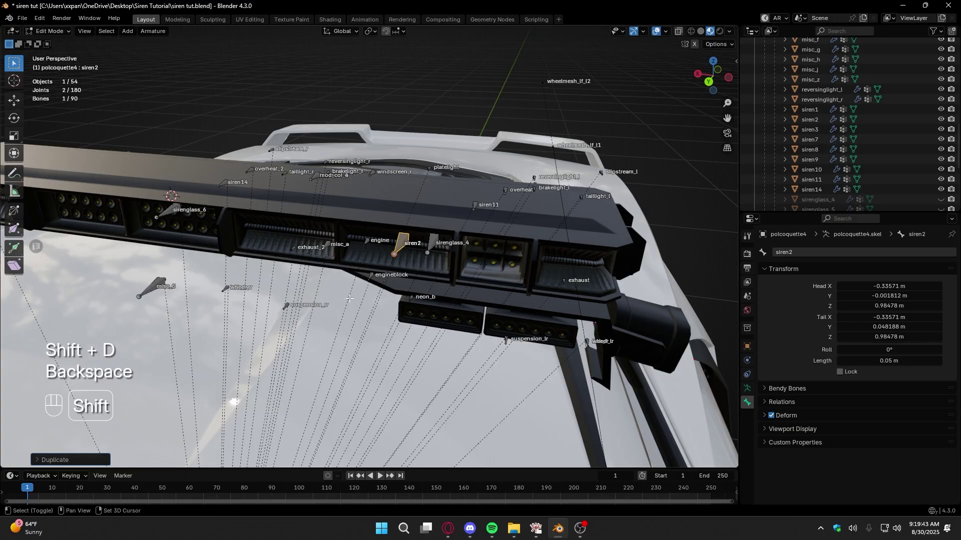
{"action": "key", "text": "shift+s"}
{"action": "left_click_drag", "start_coordinate": [264, 227], "coordinate": [453, 242]}
{"action": "middle_click", "coordinate": [371, 244]}
Place the cursor at the siren3 light mesh ready to snap the siren3 bone onto it.
{"action": "key", "text": "Tab"}
{"action": "left_click", "coordinate": [819, 130]}
{"action": "key", "text": "shift+s"}
{"action": "left_click_drag", "start_coordinate": [317, 235], "coordinate": [464, 254]}
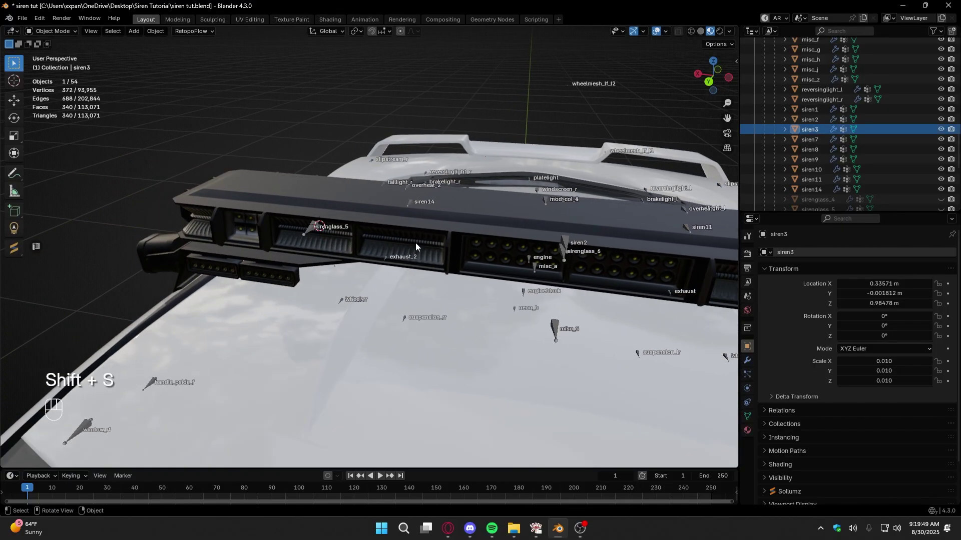
{"action": "left_click_drag", "start_coordinate": [396, 248], "coordinate": [406, 250]}
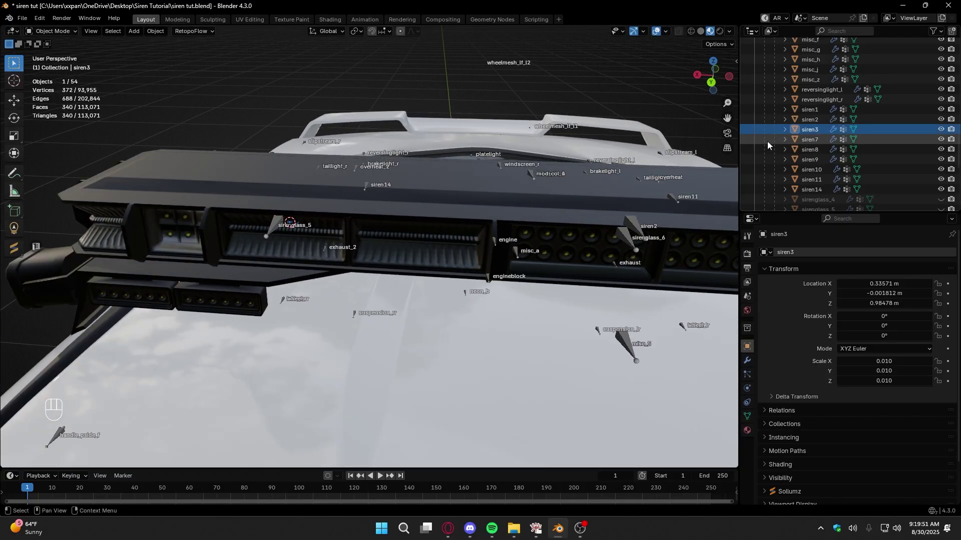
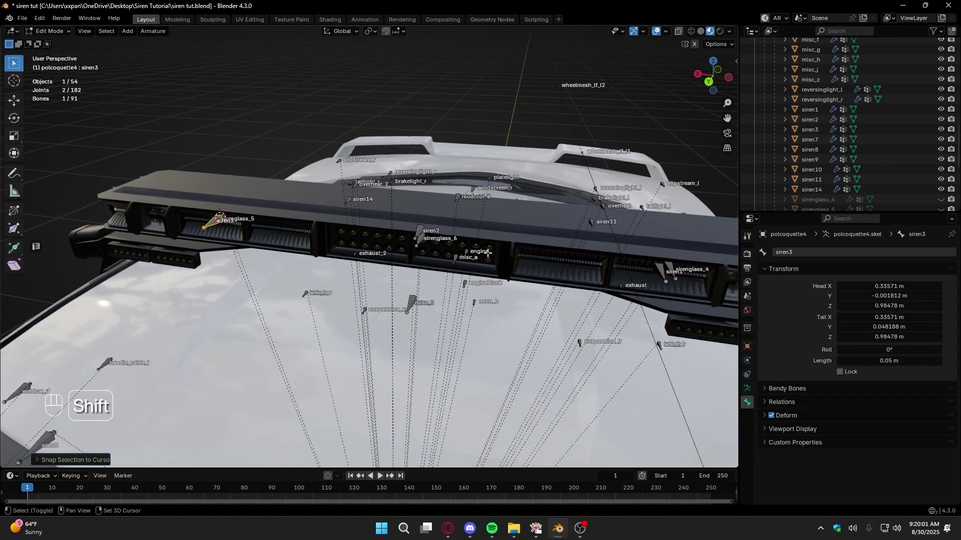
Expand the polcoquette4 skeleton in the Outliner down to the bones under extra_2.
{"action": "left_click_drag", "start_coordinate": [476, 253], "coordinate": [442, 253]}
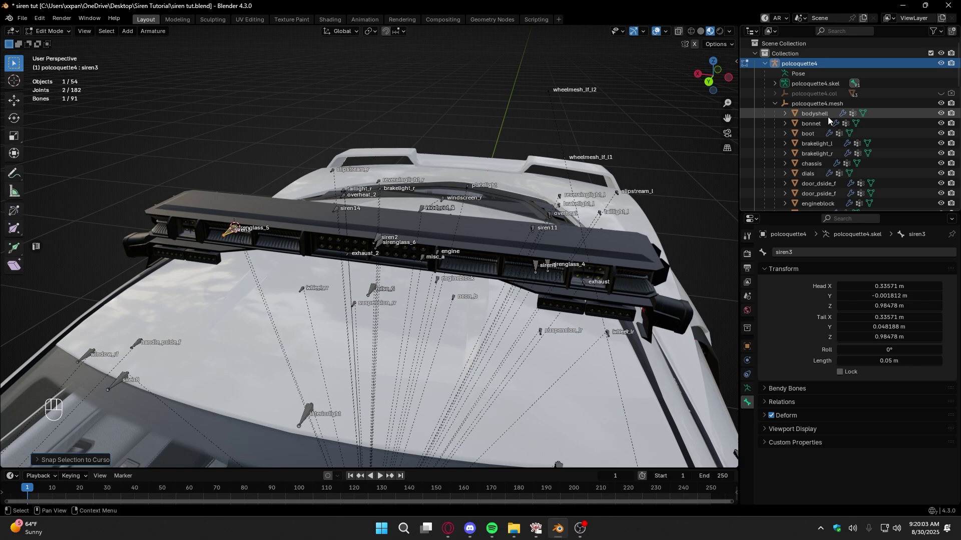
{"action": "left_click", "coordinate": [778, 90]}
{"action": "left_click", "coordinate": [787, 98]}
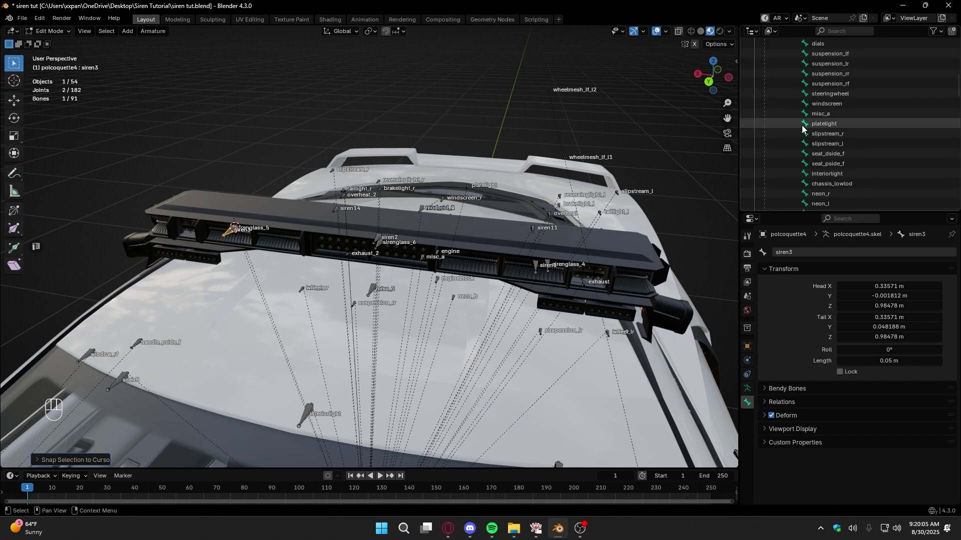
{"action": "left_click", "coordinate": [800, 118]}
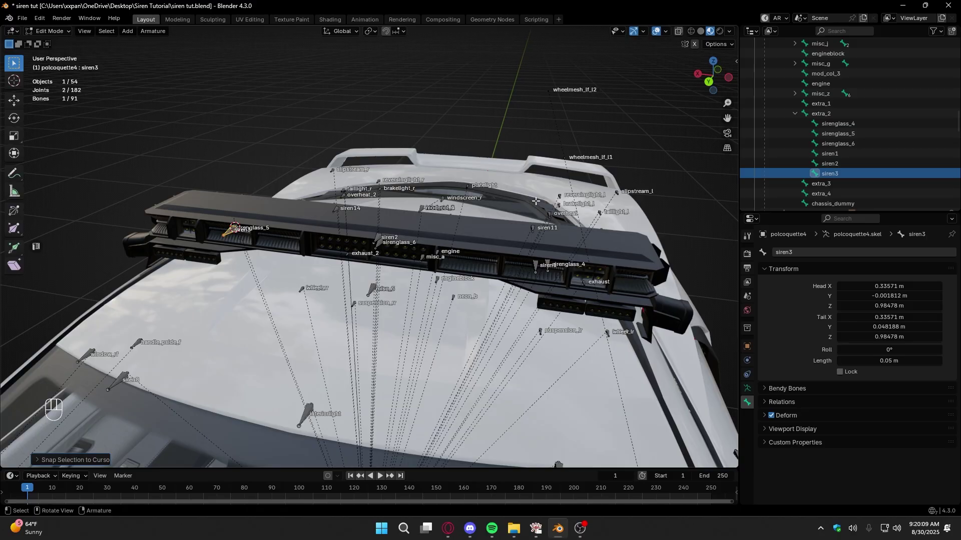
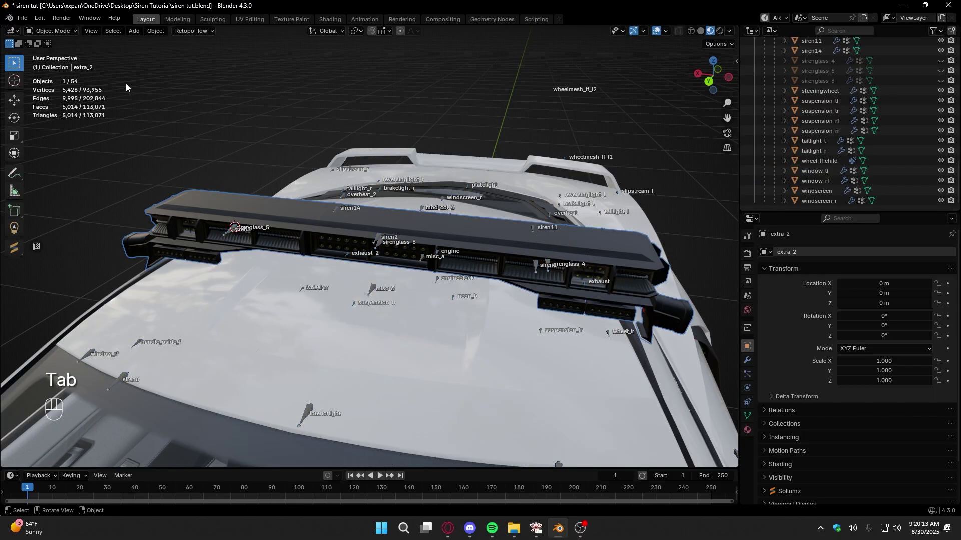
{"action": "key", "text": "h"}
{"action": "key", "text": "ctrl+z"}
Check siren1 is parented to extra_2 with Sollumz rotation flags, then return to Object Mode.
{"action": "left_click", "coordinate": [384, 241]}
{"action": "key", "text": "Tab"}
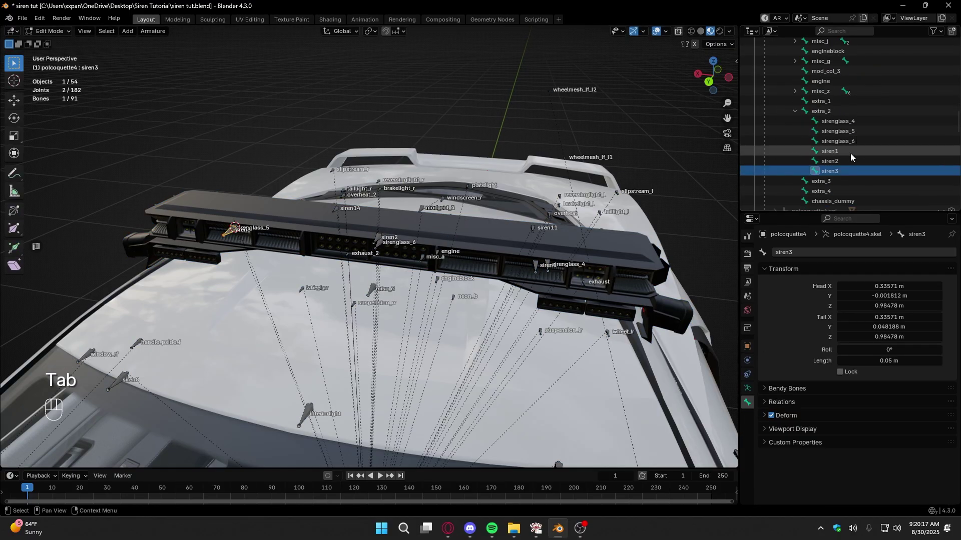
{"action": "left_click", "coordinate": [847, 155]}
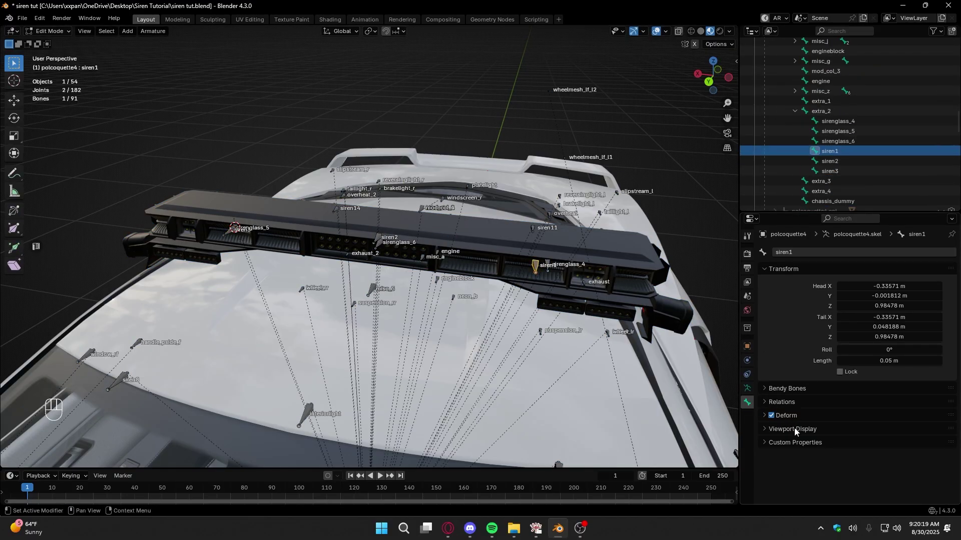
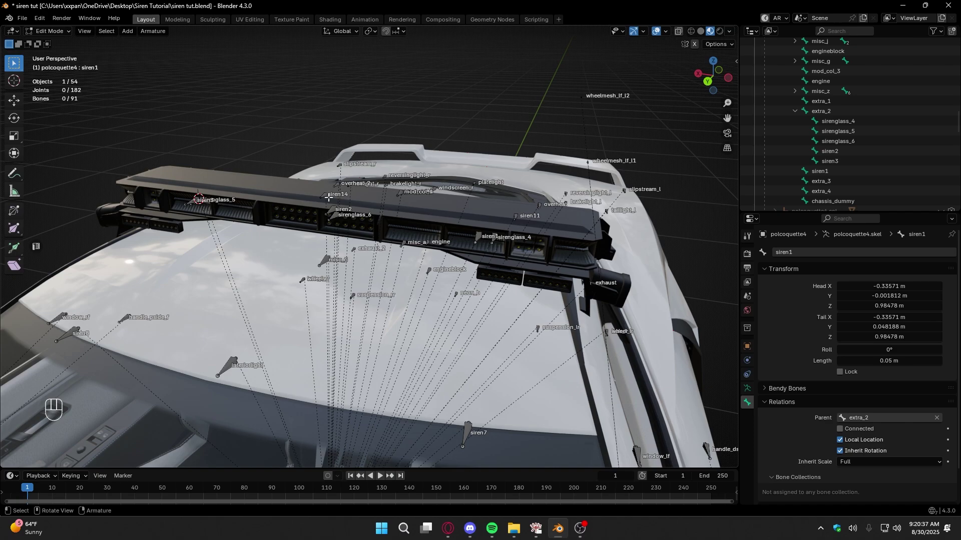
{"action": "left_click", "coordinate": [402, 227]}
{"action": "left_click_drag", "start_coordinate": [406, 233], "coordinate": [363, 232]}
{"action": "key", "text": "Tab"}
{"action": "left_click_drag", "start_coordinate": [472, 215], "coordinate": [455, 216]}
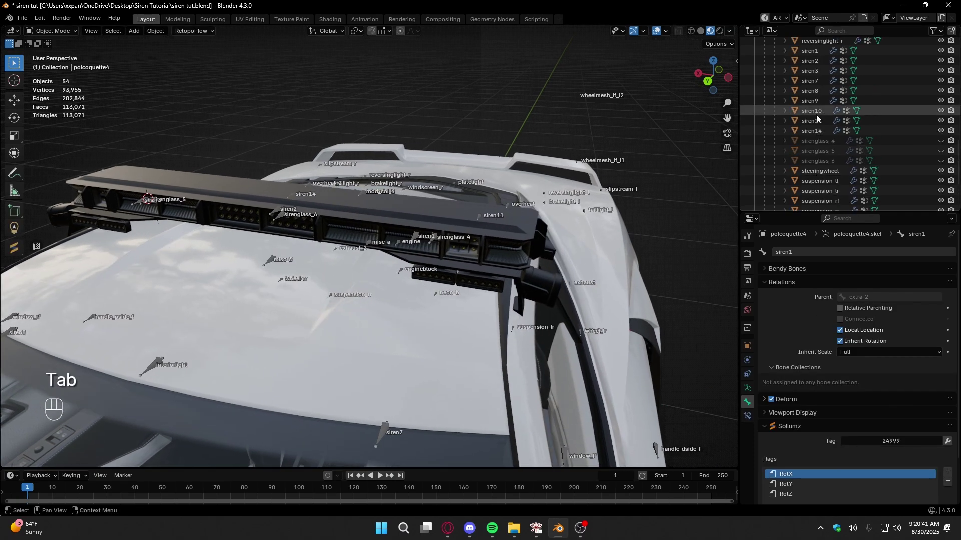
Apply the scale of the siren1, siren2 and siren3 light meshes so they read 1.000.
{"action": "left_click", "coordinate": [813, 79]}
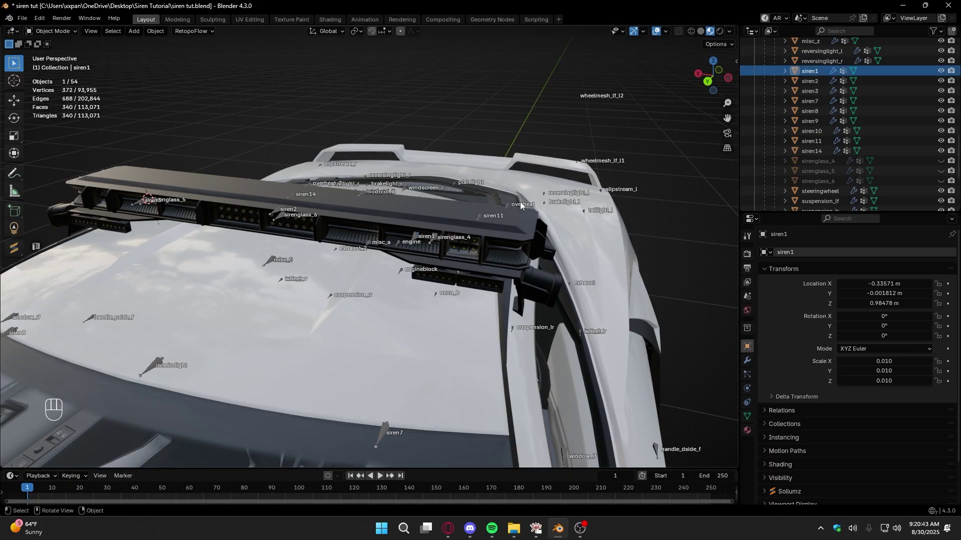
{"action": "key", "text": "ctrl+a"}
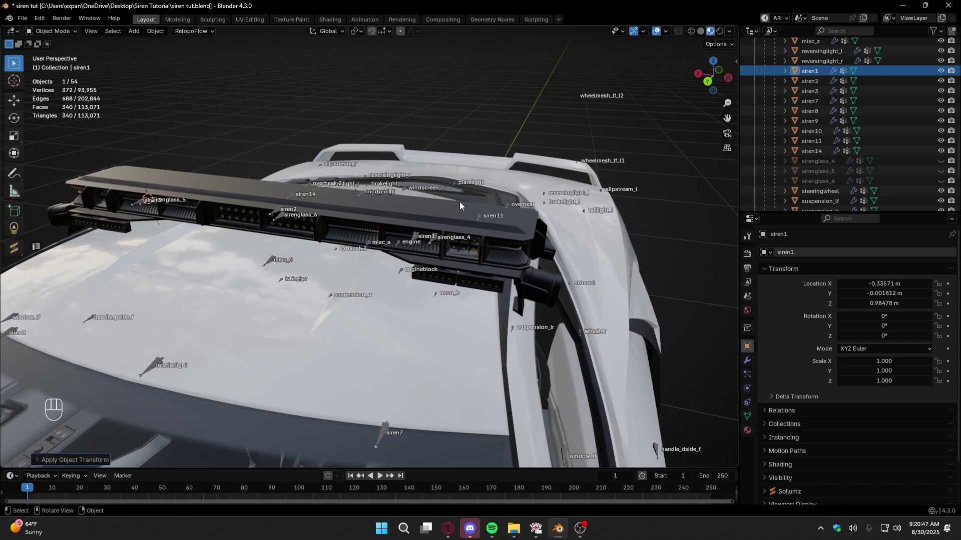
{"action": "key", "text": "ctrl+a"}
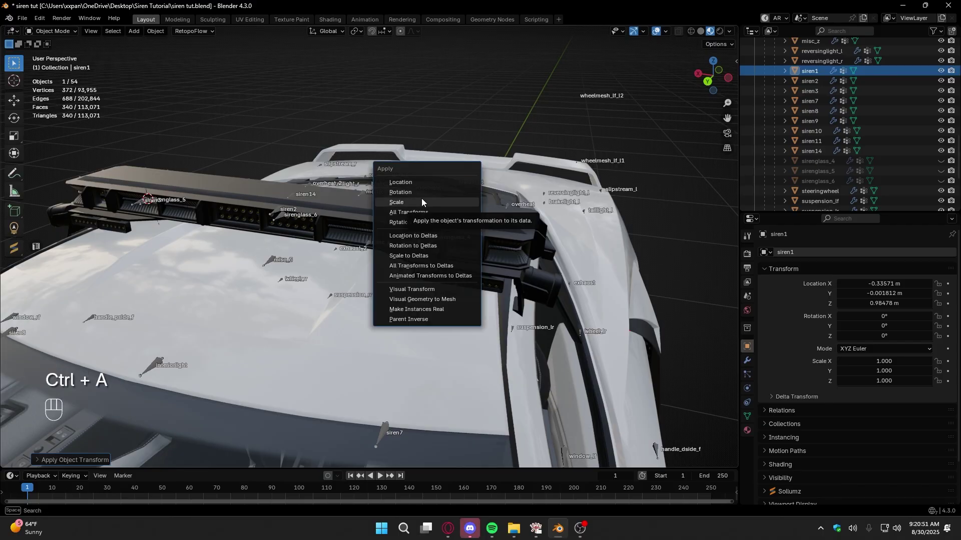
{"action": "left_click", "coordinate": [813, 88]}
{"action": "key", "text": "ctrl+a"}
{"action": "left_click", "coordinate": [816, 95]}
{"action": "key", "text": "ctrl+a"}
Test a temporary 100× resize on siren3 and undo it, leaving its scale at 1.000.
{"action": "left_click_drag", "start_coordinate": [293, 225], "coordinate": [511, 244]}
{"action": "left_click_drag", "start_coordinate": [395, 250], "coordinate": [448, 250]}
{"action": "left_click_drag", "start_coordinate": [407, 246], "coordinate": [445, 243]}
{"action": "left_click_drag", "start_coordinate": [438, 244], "coordinate": [452, 245]}
{"action": "middle_click", "coordinate": [455, 258]}
{"action": "key", "text": "s"}
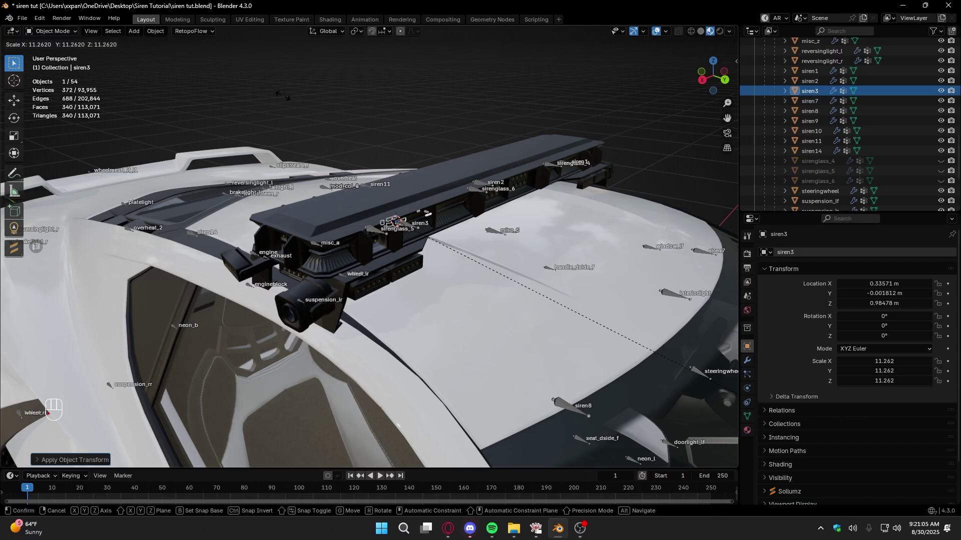
{"action": "key", "text": "1"}
{"action": "key", "text": "0"}
{"action": "key", "text": "0"}
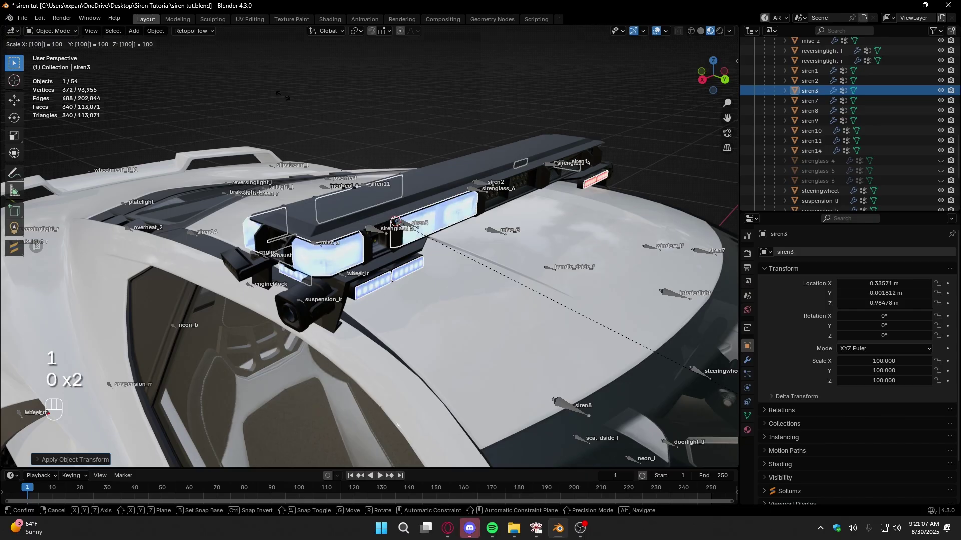
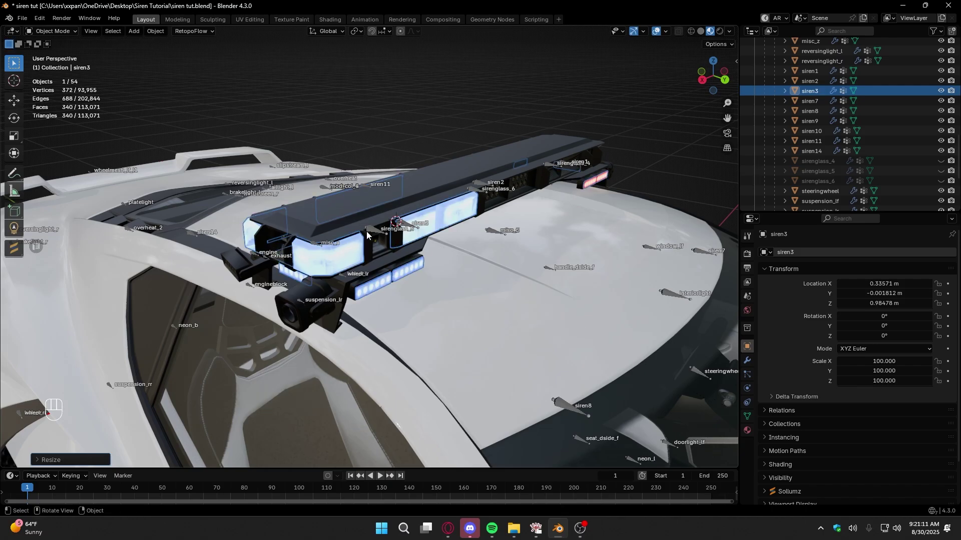
{"action": "key", "text": "ctrl+z"}
{"action": "left_click_drag", "start_coordinate": [485, 235], "coordinate": [362, 241]}
{"action": "left_click_drag", "start_coordinate": [362, 241], "coordinate": [331, 238]}
{"action": "left_click_drag", "start_coordinate": [385, 232], "coordinate": [302, 232]}
{"action": "left_click_drag", "start_coordinate": [403, 232], "coordinate": [350, 244]}
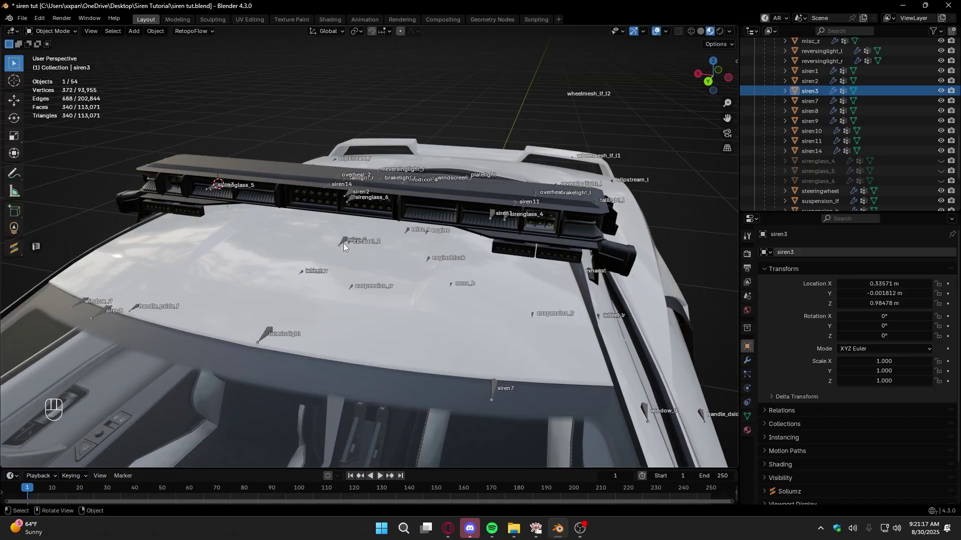
{"action": "left_click_drag", "start_coordinate": [417, 271], "coordinate": [337, 269]}
{"action": "left_click_drag", "start_coordinate": [344, 265], "coordinate": [332, 262]}
{"action": "key", "text": ";"}
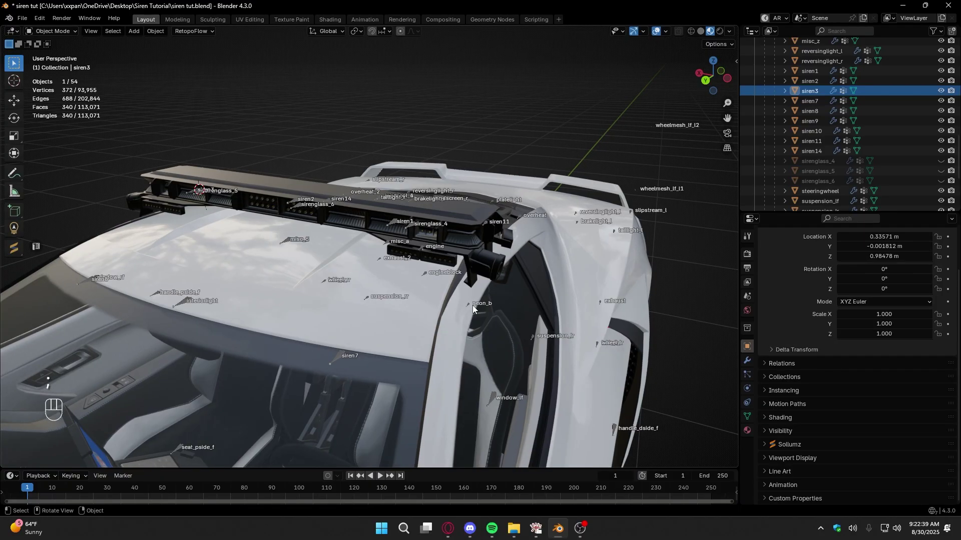
Show the Sollumz Tools sidebar's Drawables LOD Tools with the siren1 mesh selected.
{"action": "key", "text": "n"}
{"action": "left_click", "coordinate": [736, 355]}
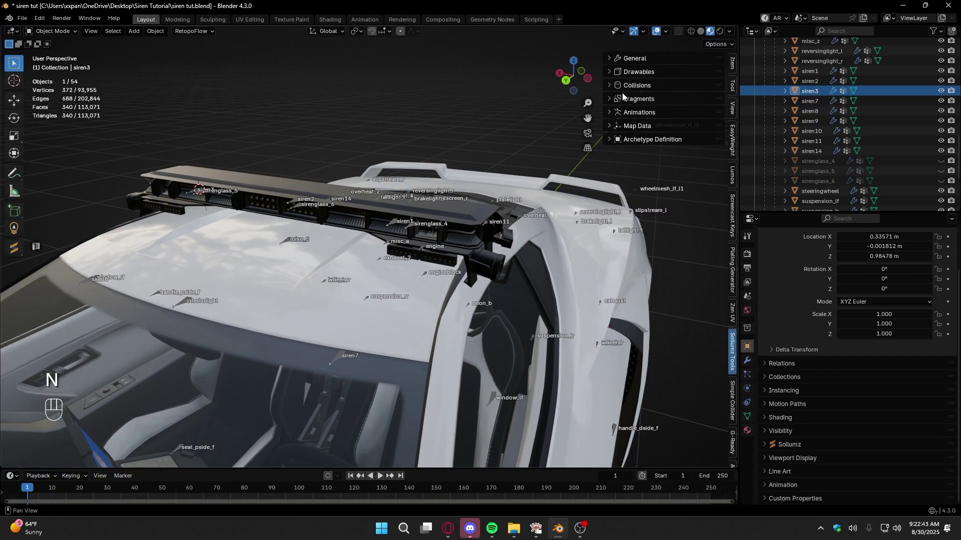
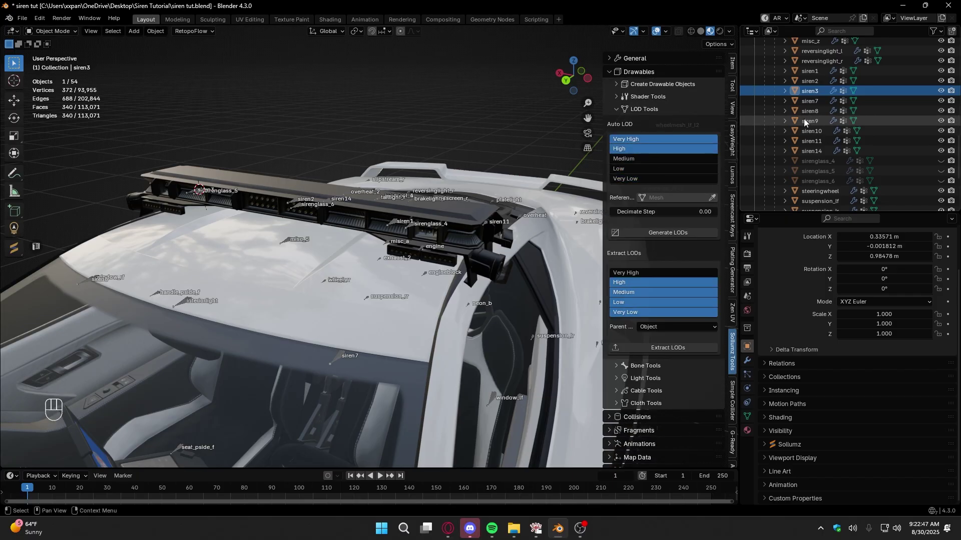
{"action": "left_click", "coordinate": [819, 78]}
{"action": "left_click", "coordinate": [720, 198]}
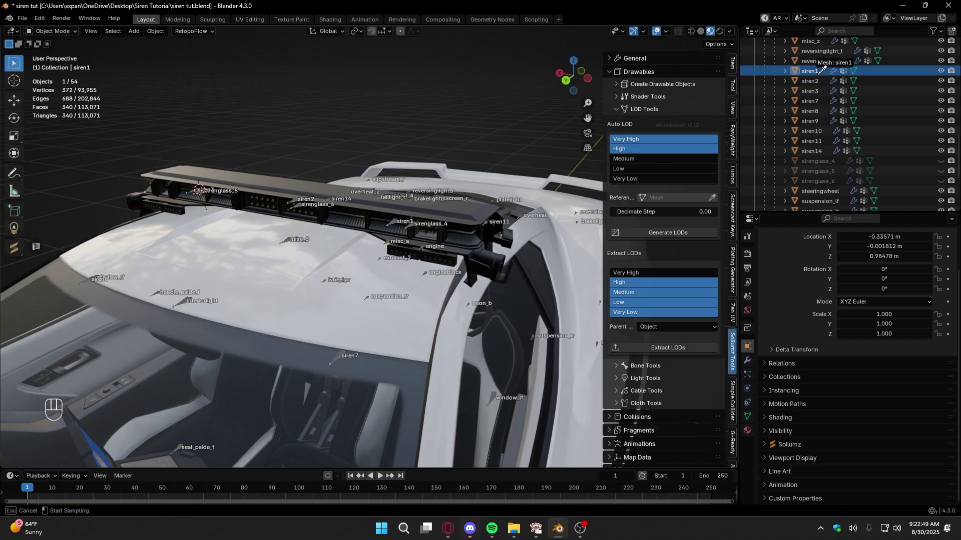
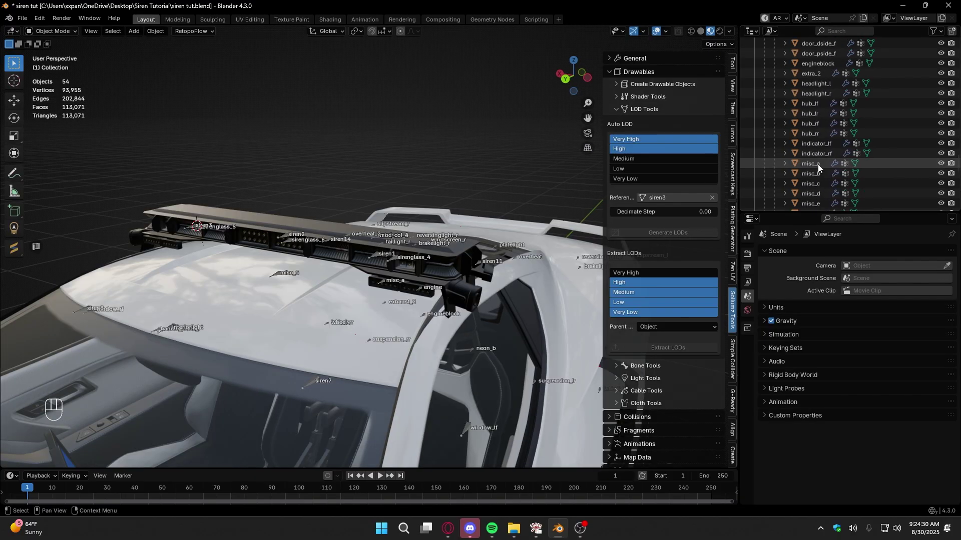
Select siren1, show its mesh data, and assign siren2's vertices to its same-named vertex group.
{"action": "left_click", "coordinate": [821, 150]}
{"action": "left_click", "coordinate": [750, 418]}
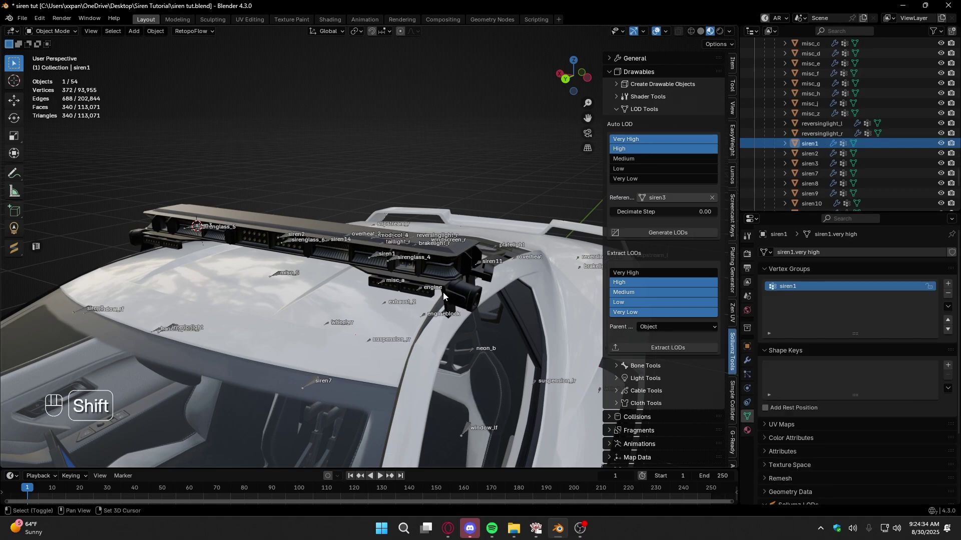
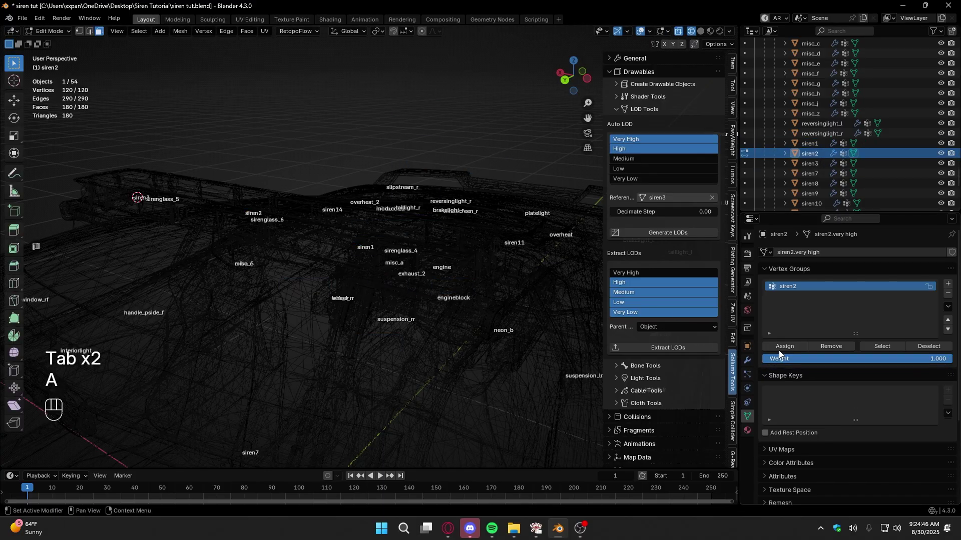
{"action": "left_click", "coordinate": [783, 343]}
{"action": "left_click", "coordinate": [781, 348]}
{"action": "key", "text": "Tab"}
Select all of siren3's vertices in Edit Mode and assign them to its vertex group.
{"action": "left_click", "coordinate": [817, 166]}
{"action": "key", "text": "Tab"}
{"action": "key", "text": "a"}
{"action": "left_click", "coordinate": [792, 346]}
{"action": "key", "text": "Tab"}
{"action": "key", "text": "z"}
{"action": "middle_click", "coordinate": [403, 273]}
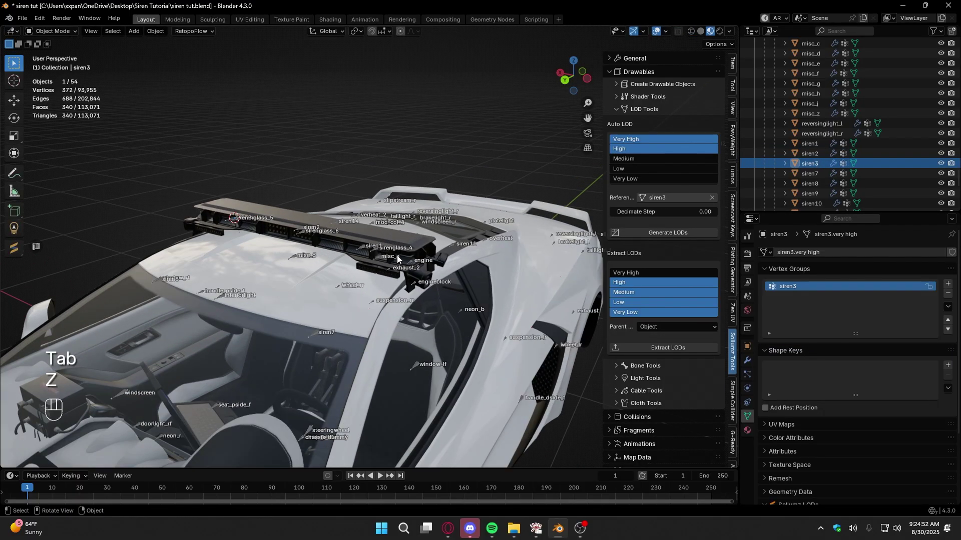
{"action": "left_click", "coordinate": [400, 241]}
Prepare the viewport and selection for exporting the polcoquette4 yft XML files.
{"action": "left_click_drag", "start_coordinate": [394, 257], "coordinate": [405, 239]}
{"action": "key", "text": "v"}
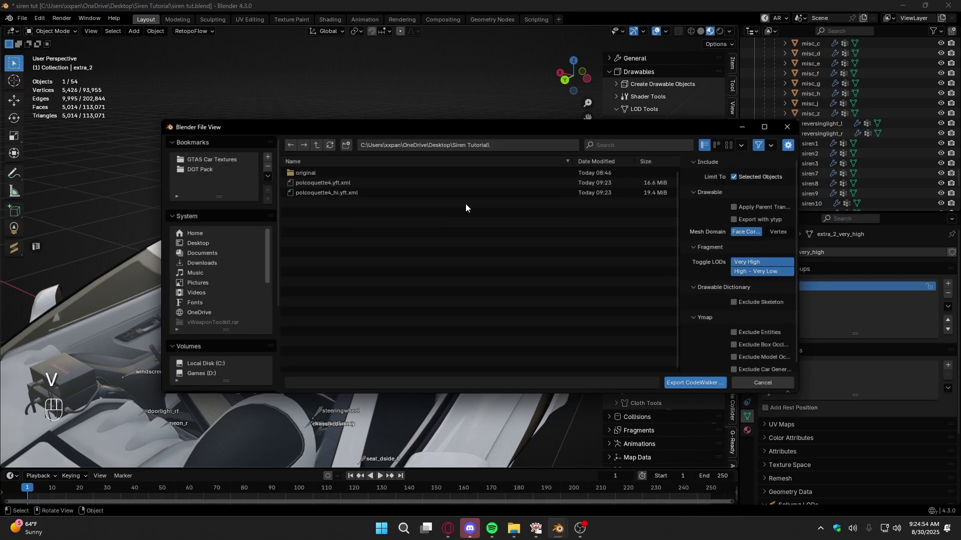
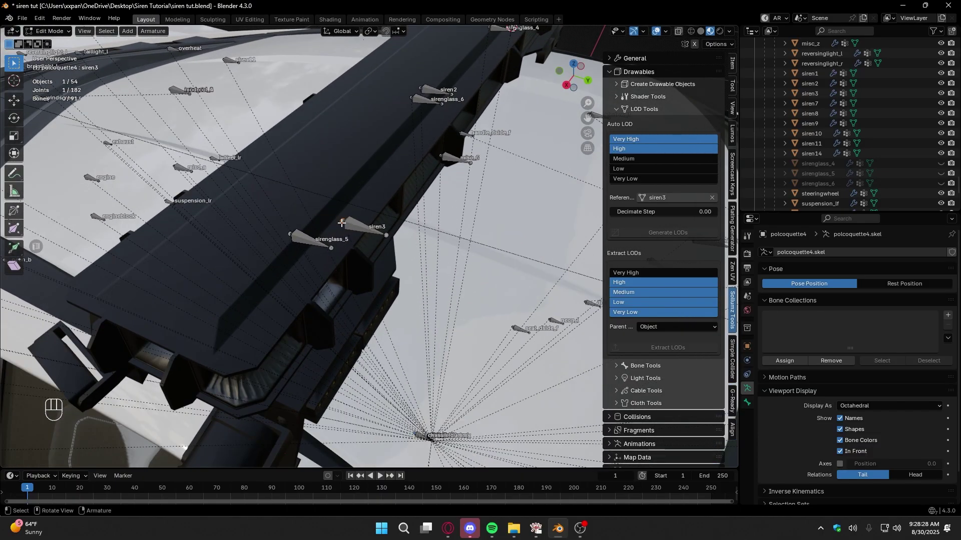
Snap the siren3 bone to the cursor and confirm its 90 degree turn about Z.
{"action": "key", "text": "shift+s"}
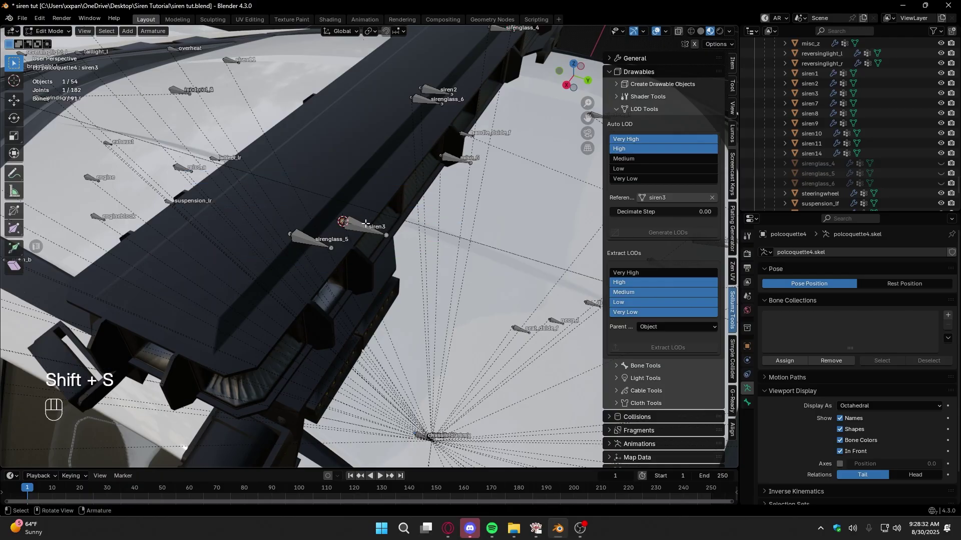
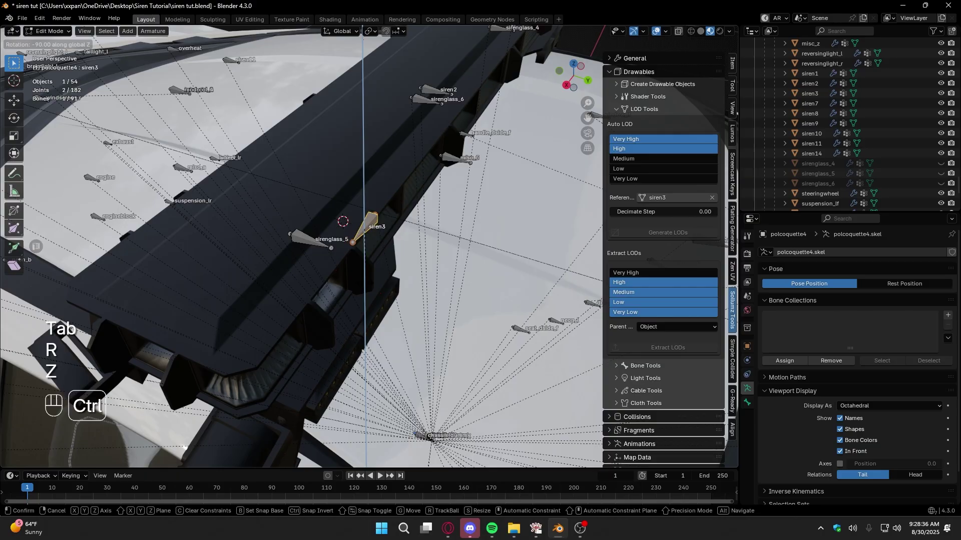
{"action": "left_click", "coordinate": [366, 280]}
{"action": "key", "text": "shift+s"}
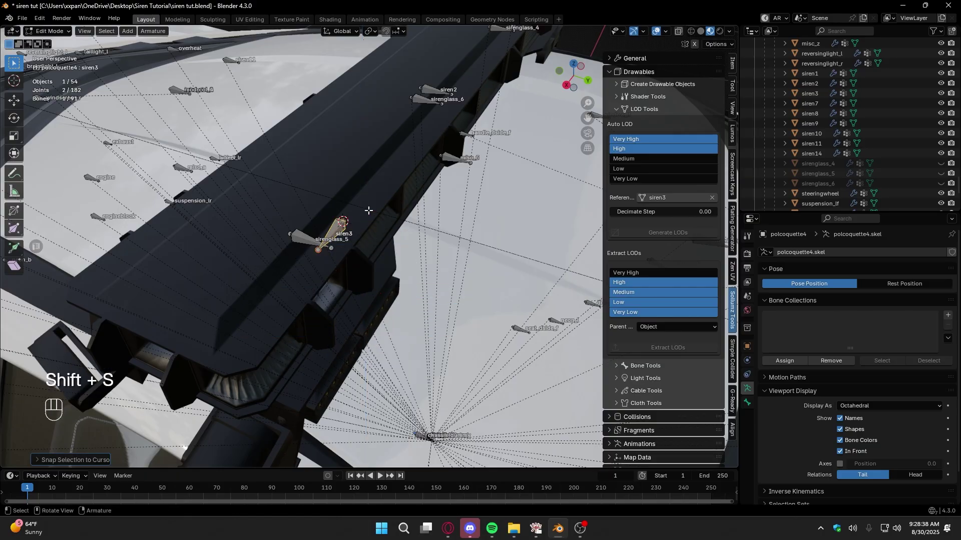